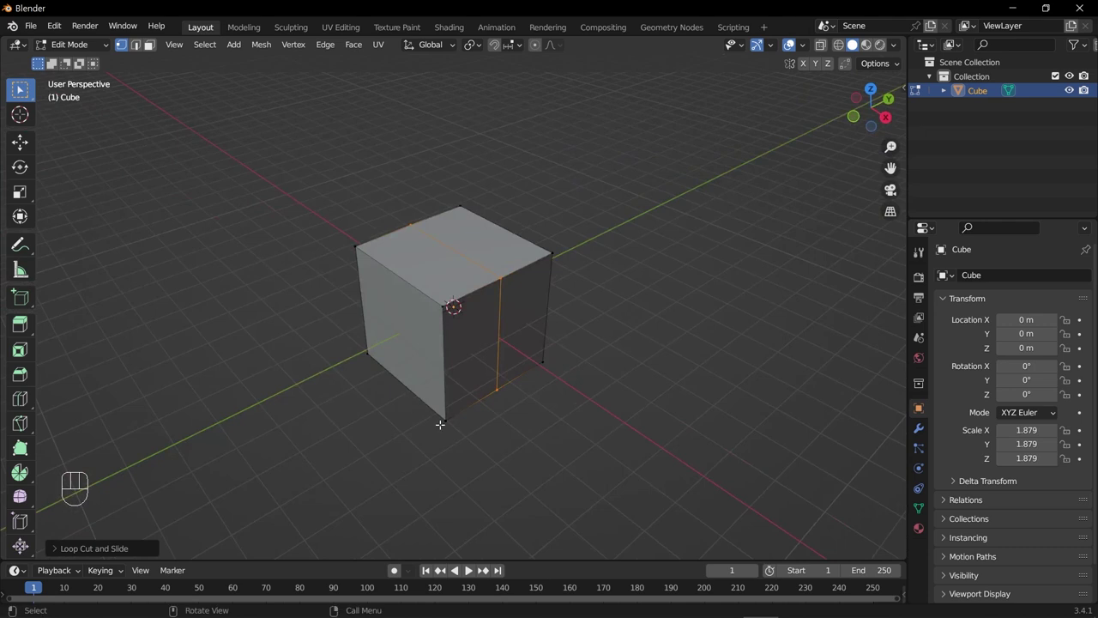
Delete the default cube so the scene collection is empty
drag(419, 365, 414, 347)
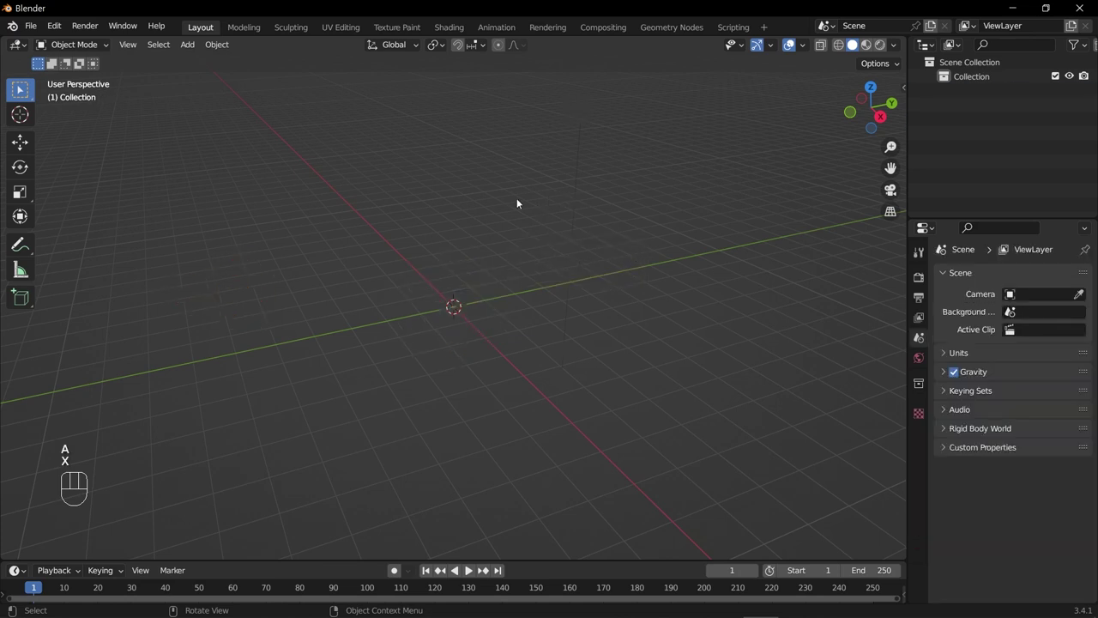
Add a new Mesh > Cube at the scene origin via Shift+A
key(shift+a)
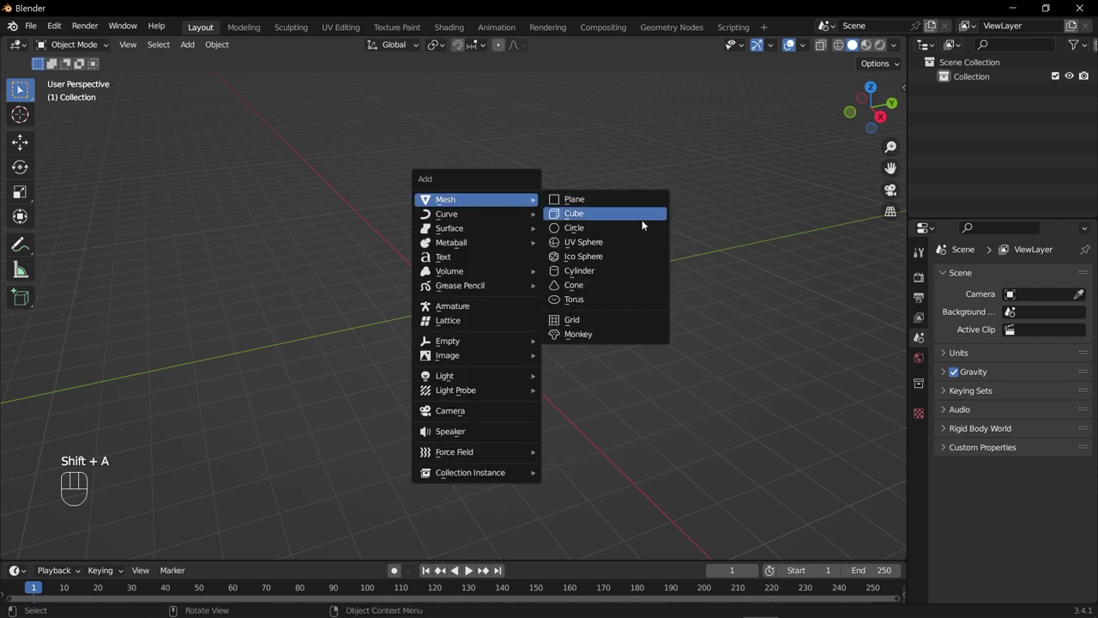
scroll(up, 3)
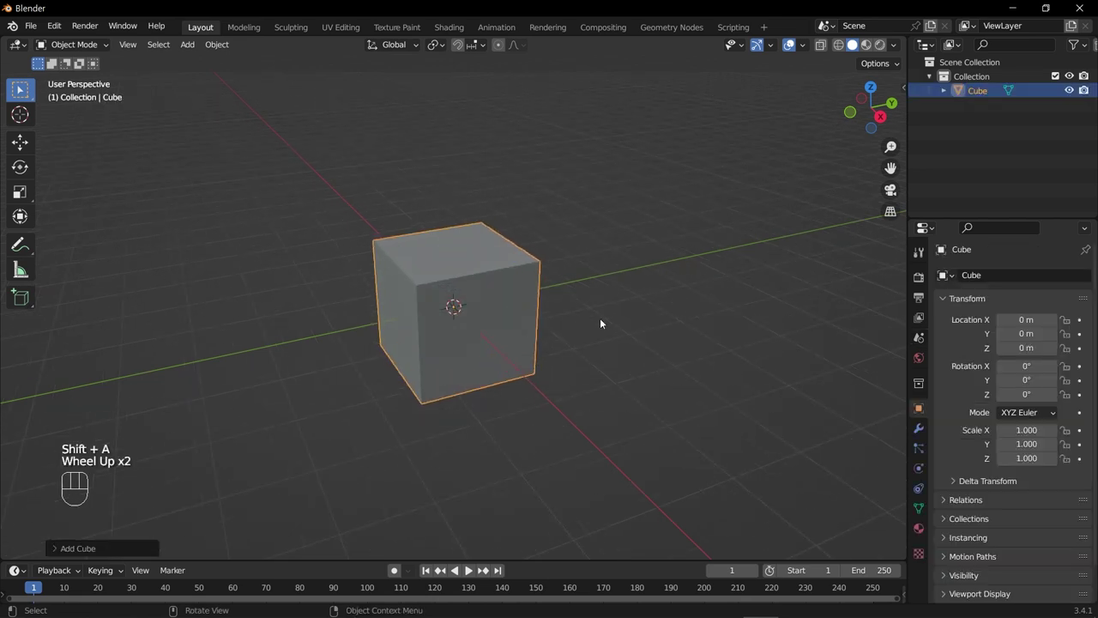
scroll(up, 3)
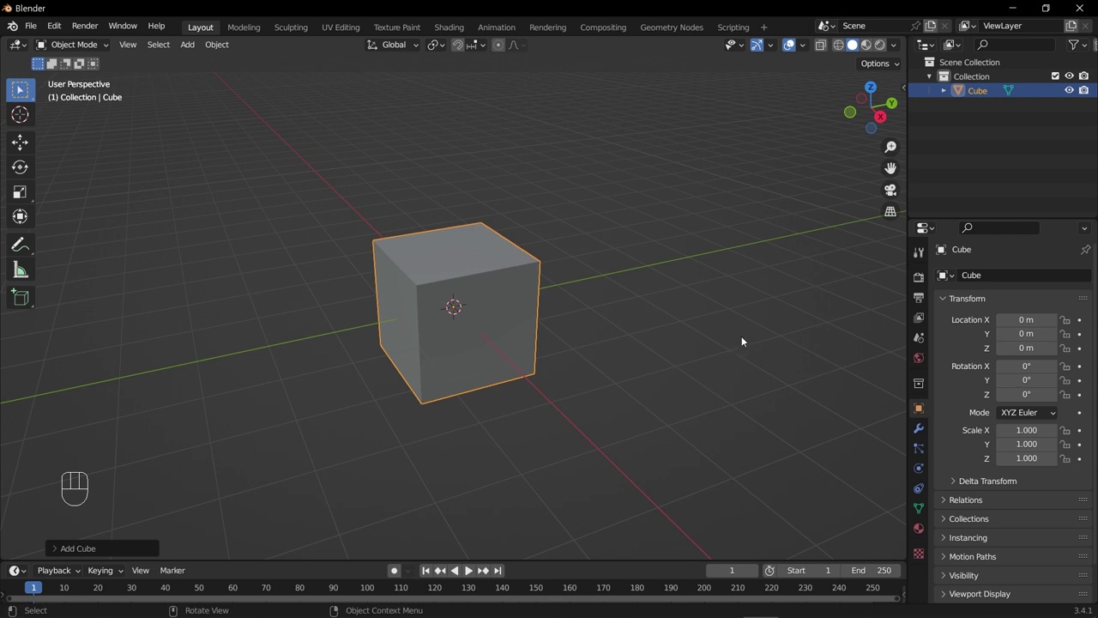
middle_click(696, 341)
Scale the cube into a thin slab 3.222 by 2.145 by 0.095 and raise it above the grid
key(s)
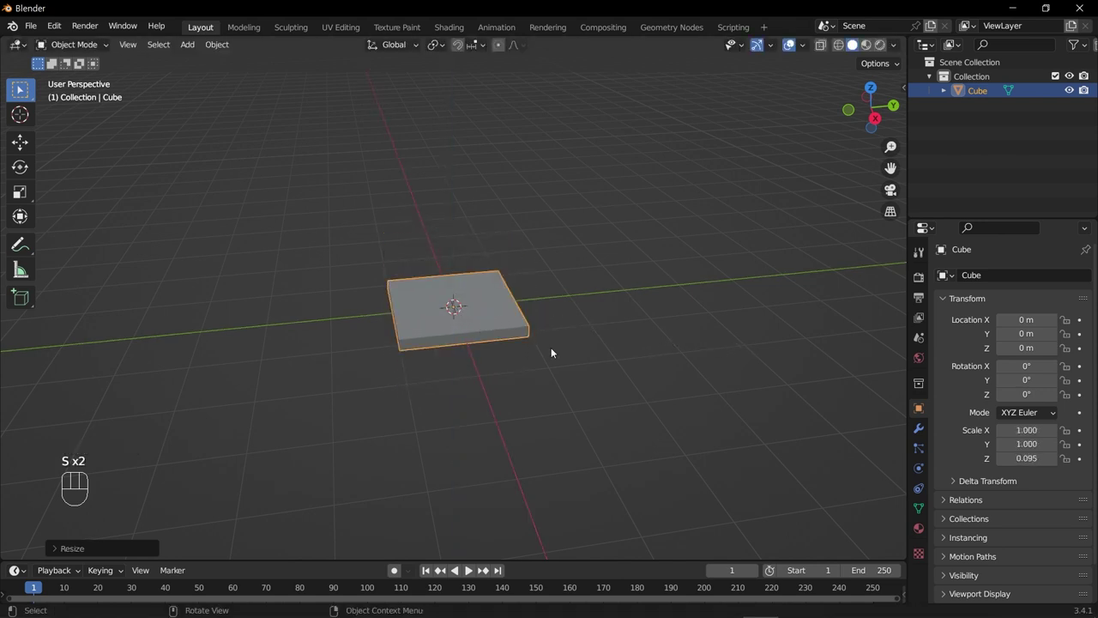
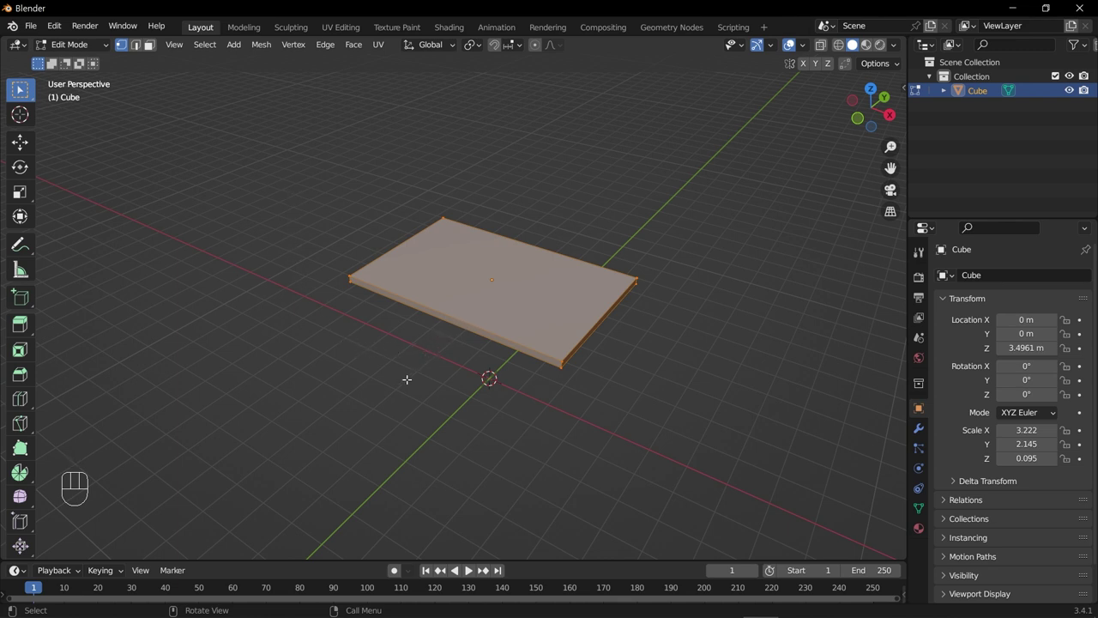
Cut a first edge loop across the slab and slide it toward one short end
key(ctrl+r)
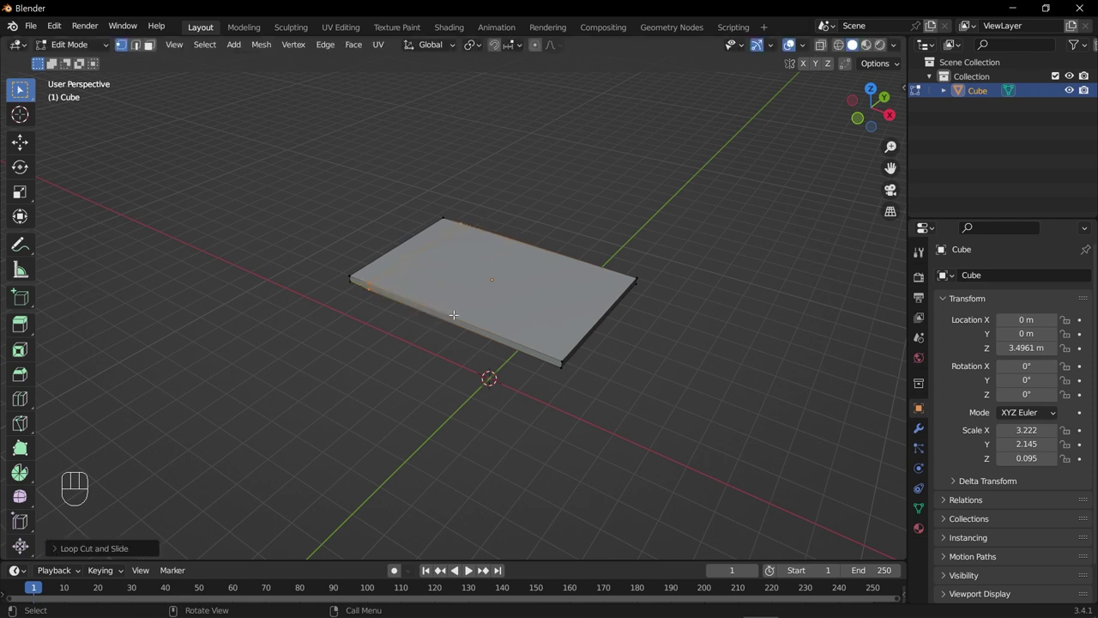
key(ctrl+r)
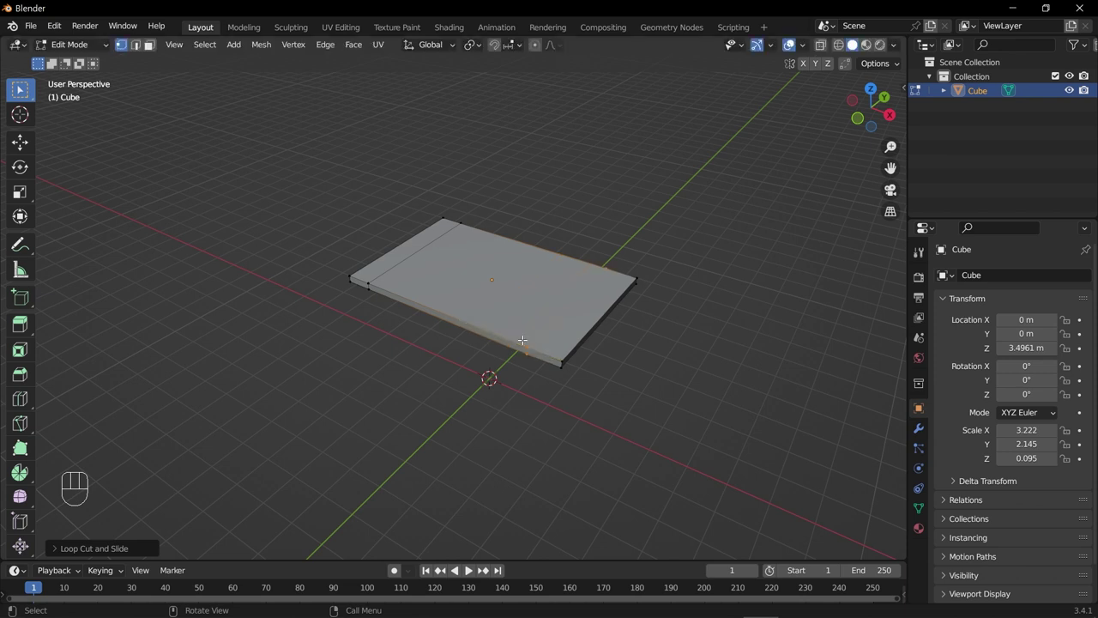
drag(441, 294, 473, 283)
scroll(up, 3)
drag(398, 313, 444, 328)
drag(363, 290, 368, 314)
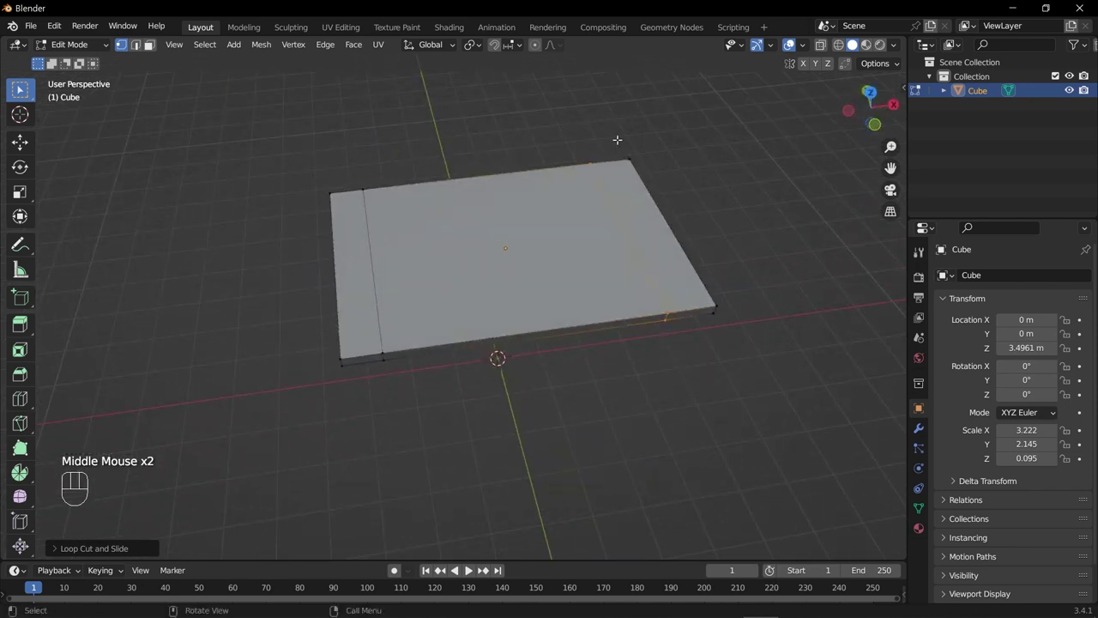
Cut a second cross loop, slide it toward the other short end and confirm it
drag(462, 231, 492, 184)
drag(416, 267, 439, 283)
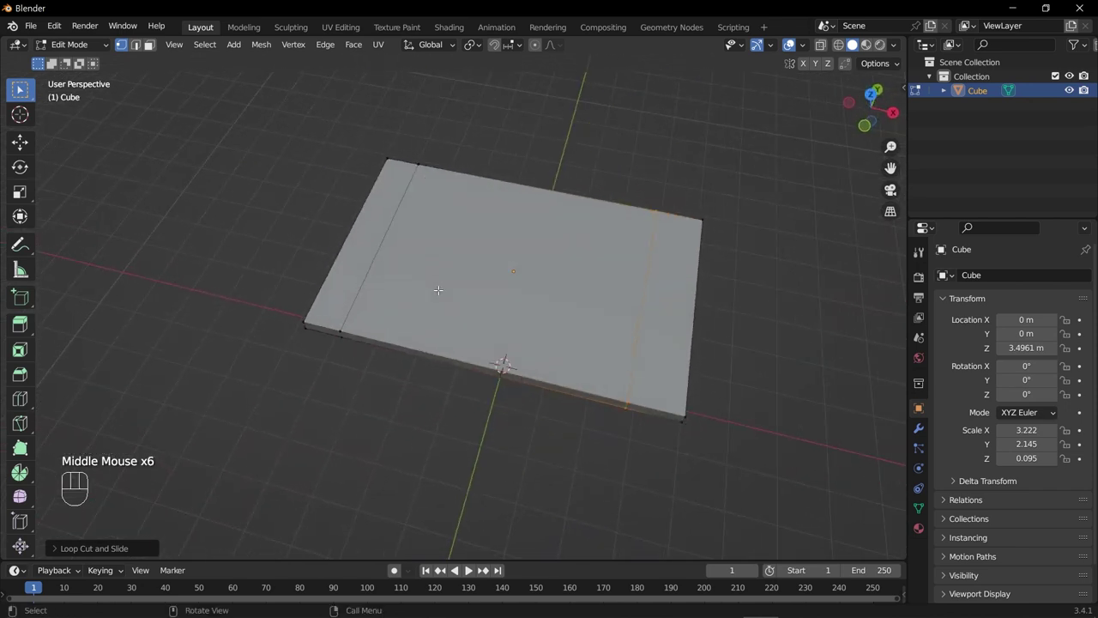
drag(467, 291, 470, 321)
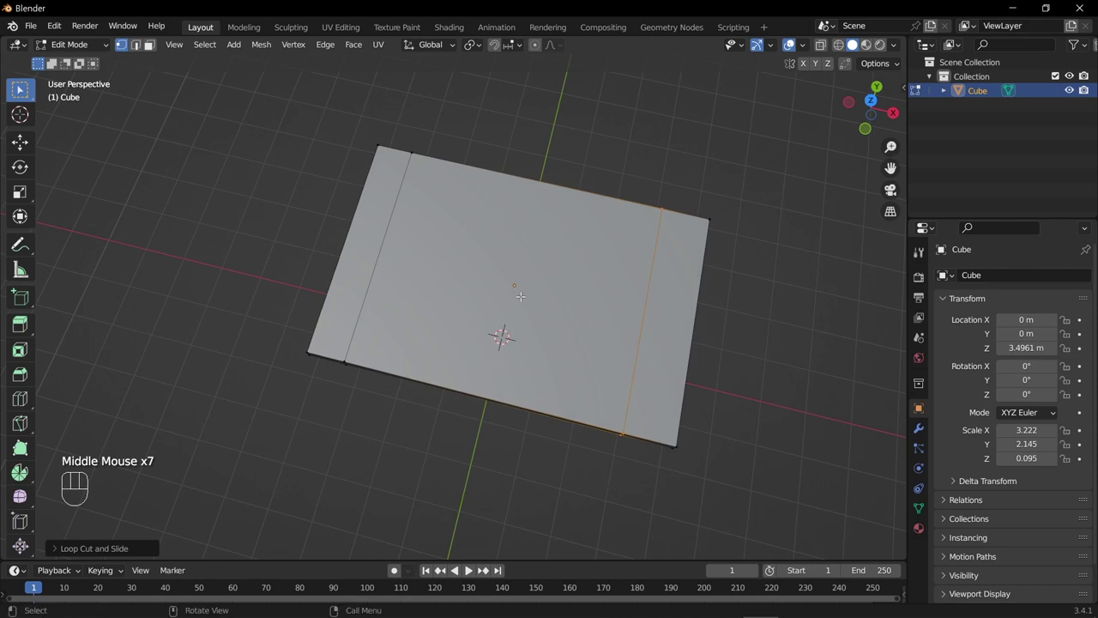
drag(522, 291, 522, 203)
drag(439, 287, 430, 286)
click(364, 248)
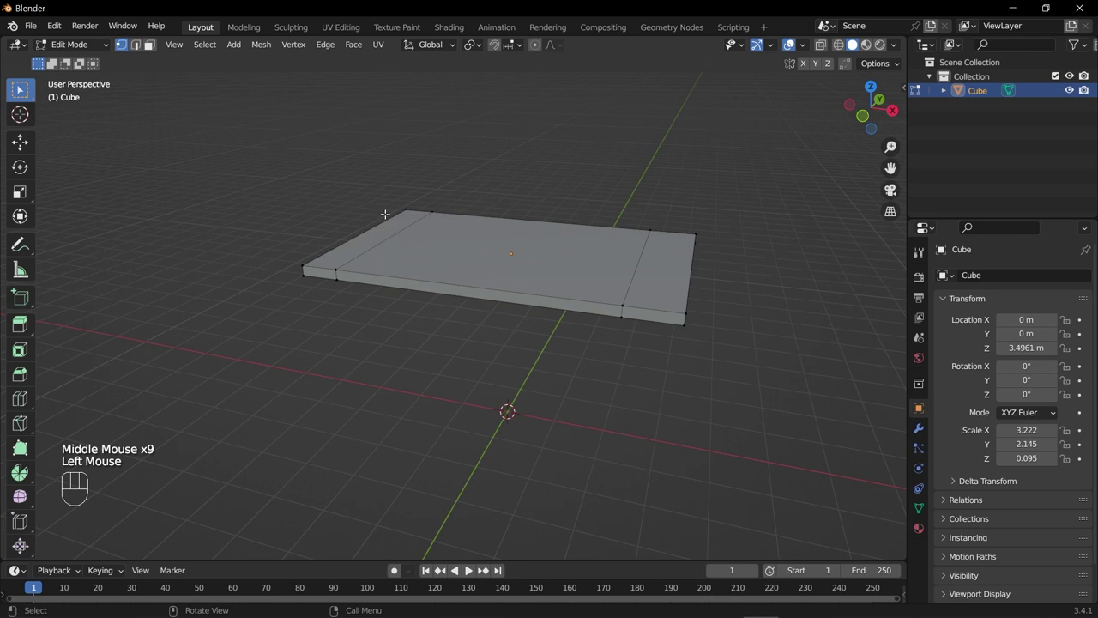
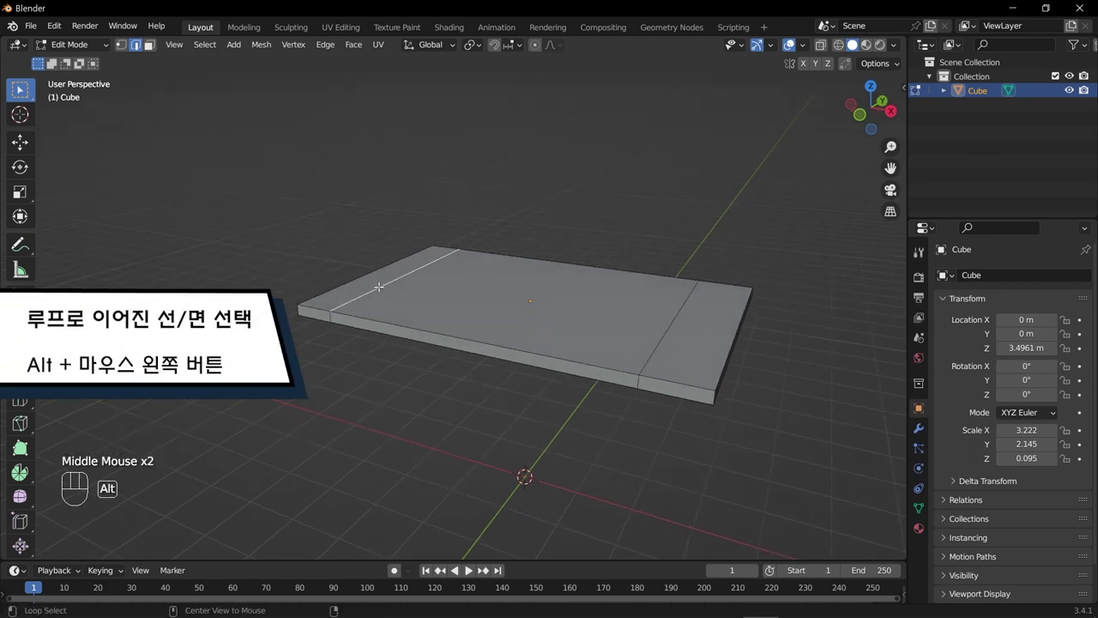
In top view, move the first cross loop along X to sit right beside its short edge
click(380, 279)
drag(306, 370, 572, 307)
drag(488, 299, 289, 371)
drag(495, 370, 421, 380)
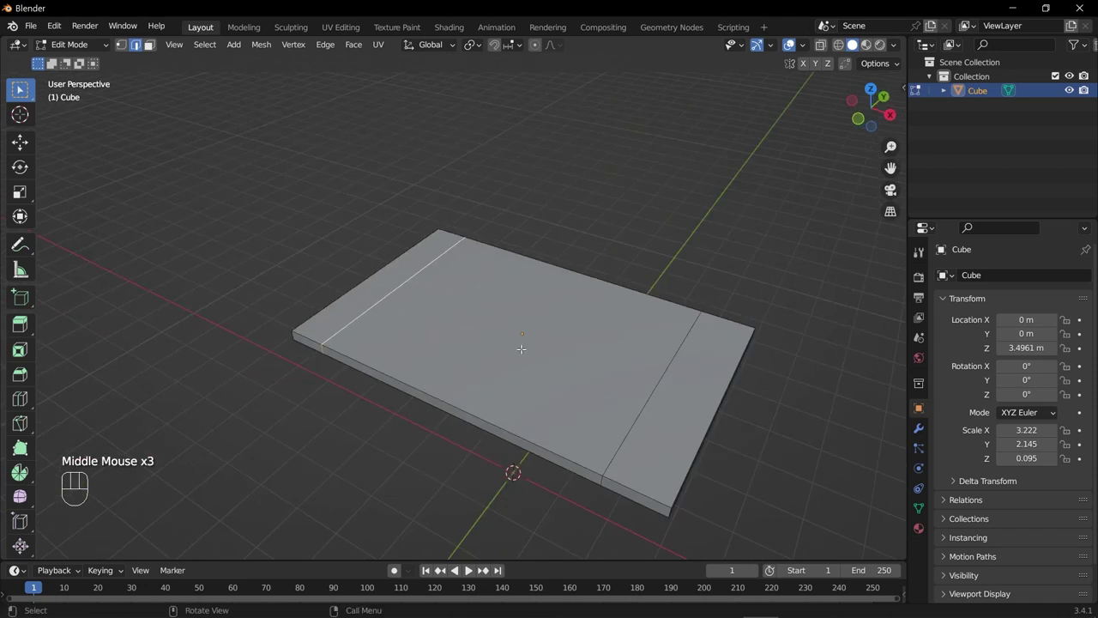
key(KP_7)
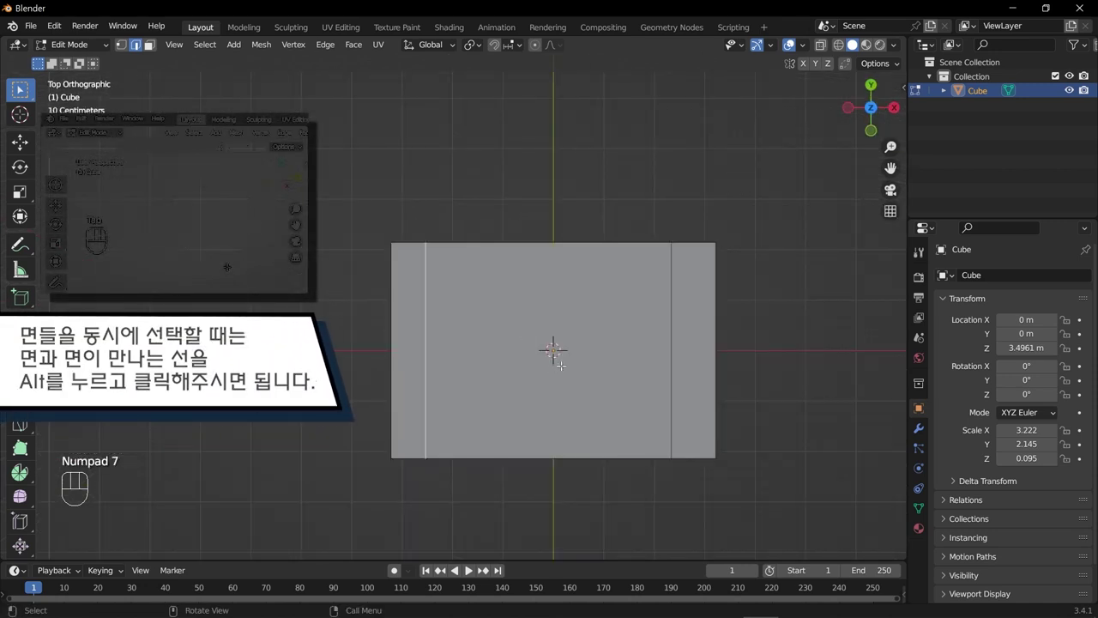
key(g)
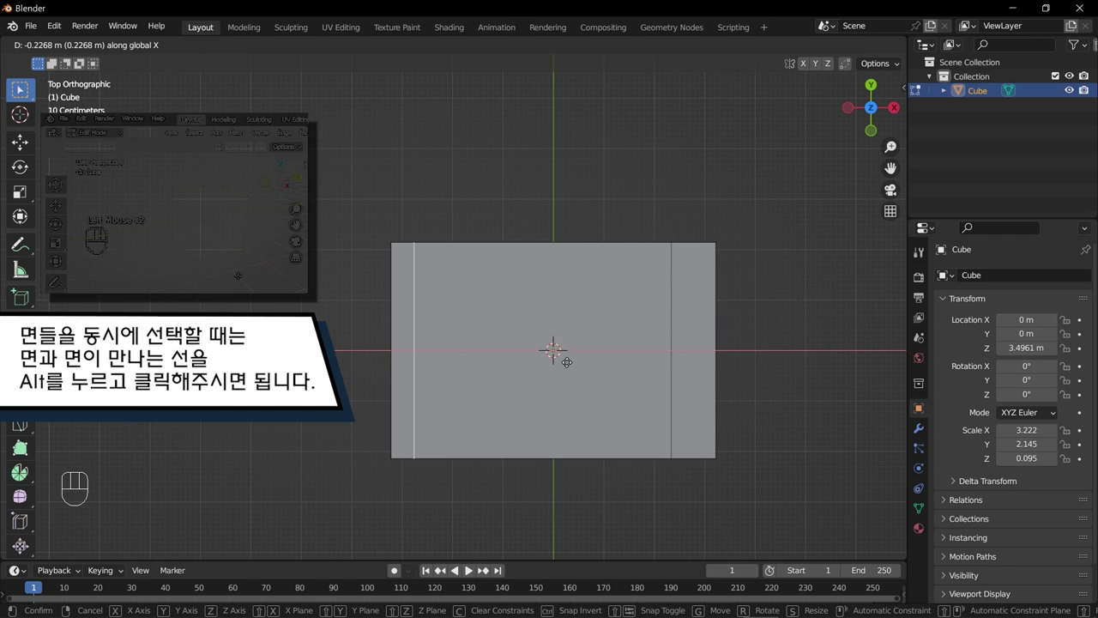
drag(620, 451, 537, 313)
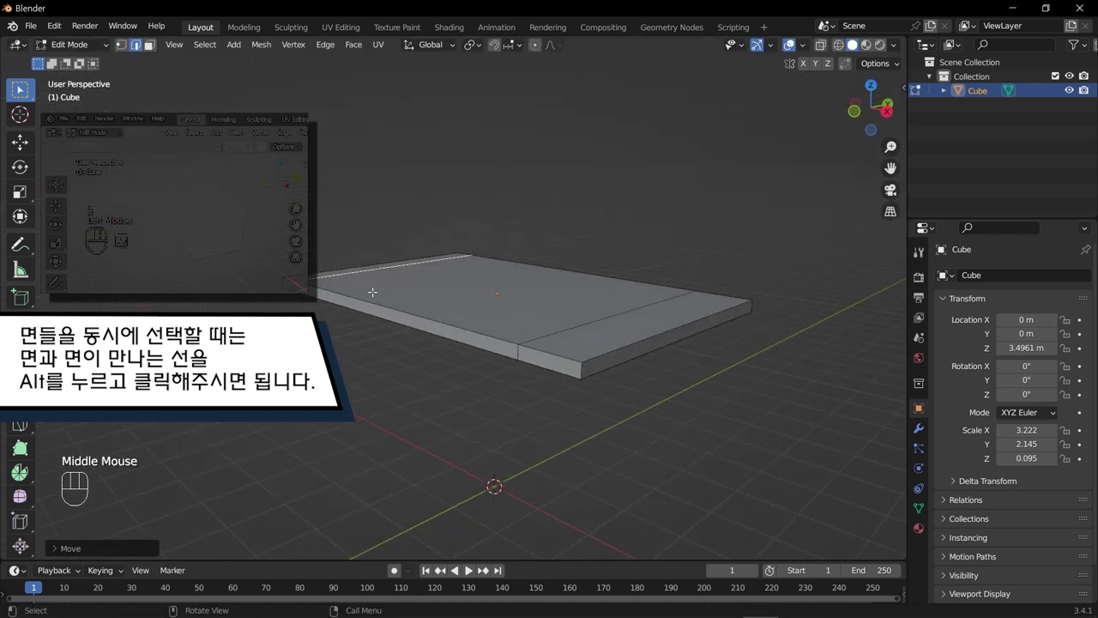
key(KP_7)
key(g)
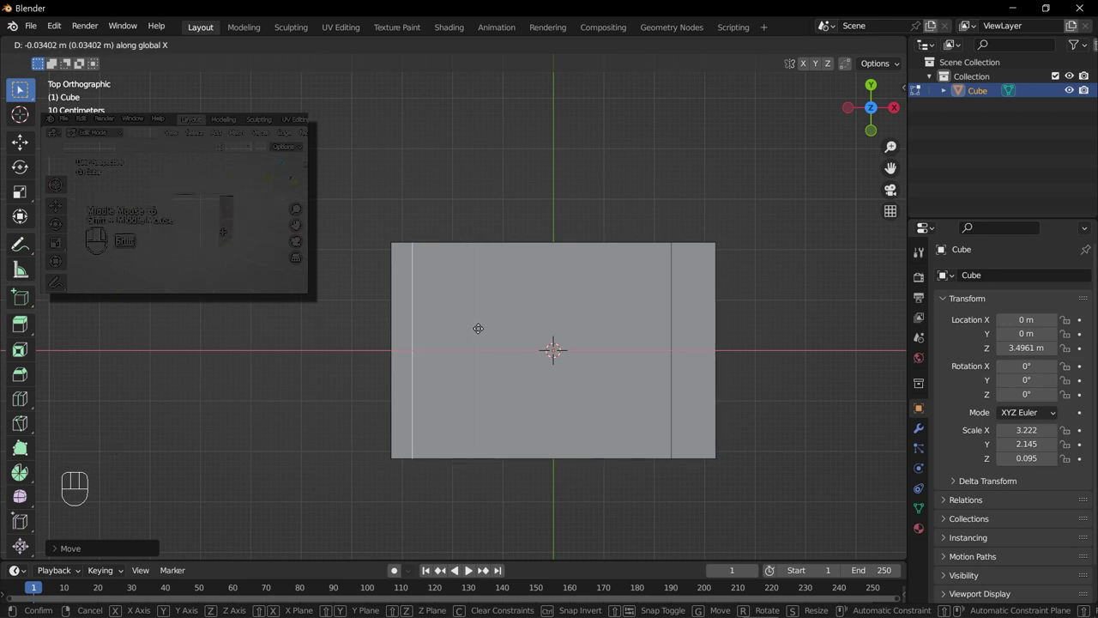
drag(589, 339, 456, 337)
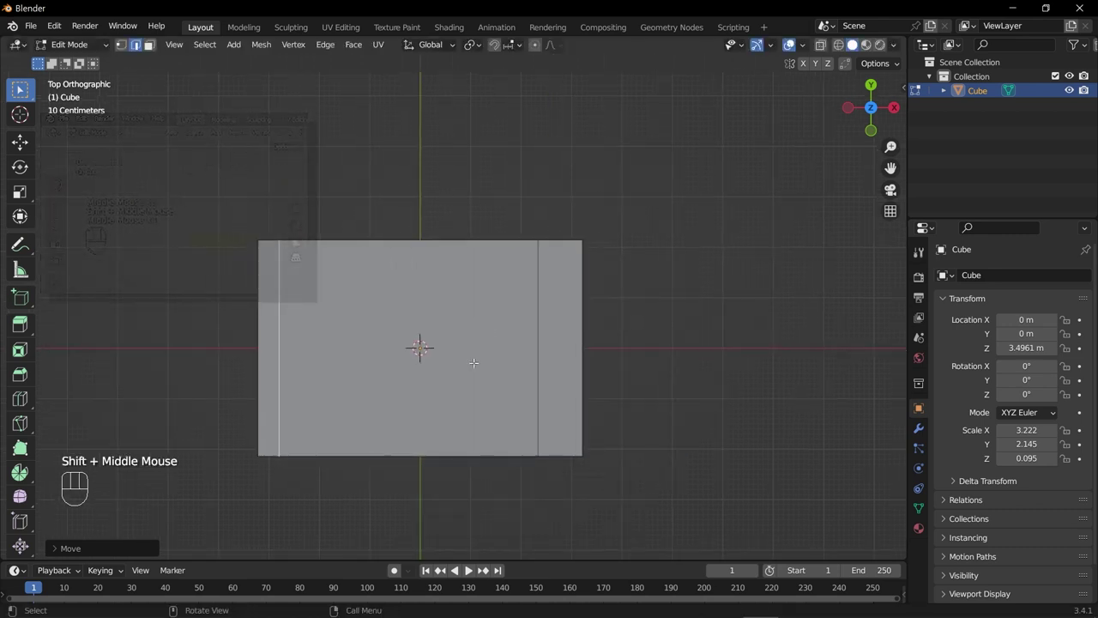
drag(532, 369, 496, 228)
scroll(up, 3)
scroll(up, 3)
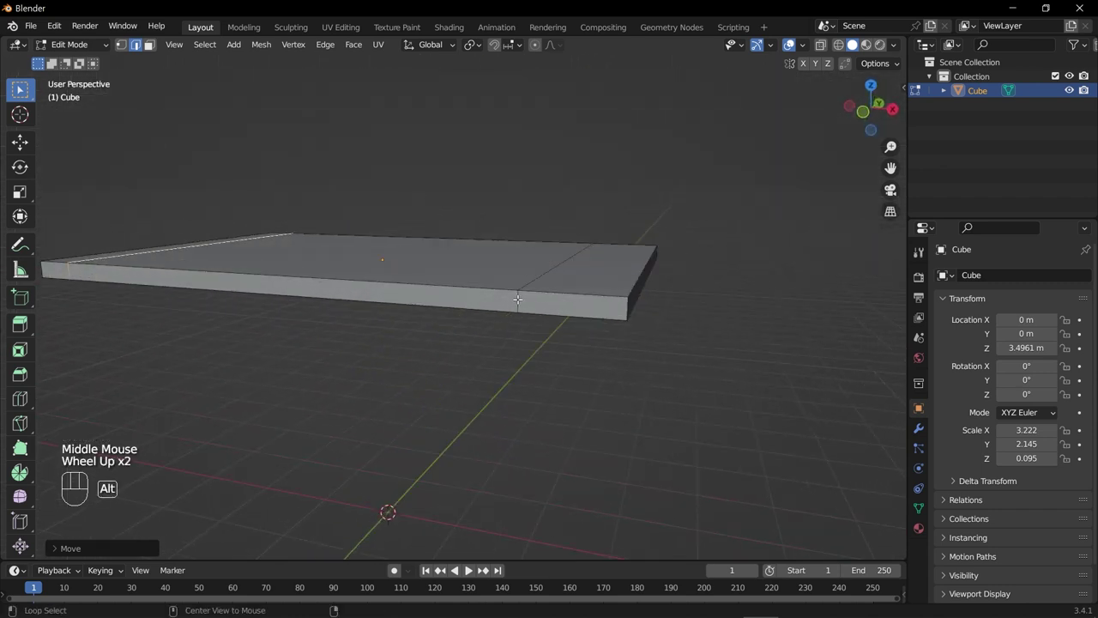
Move the second cross loop along X close to the other short edge
click(519, 292)
drag(536, 346, 564, 388)
scroll(down, 3)
key(KP_7)
key(g)
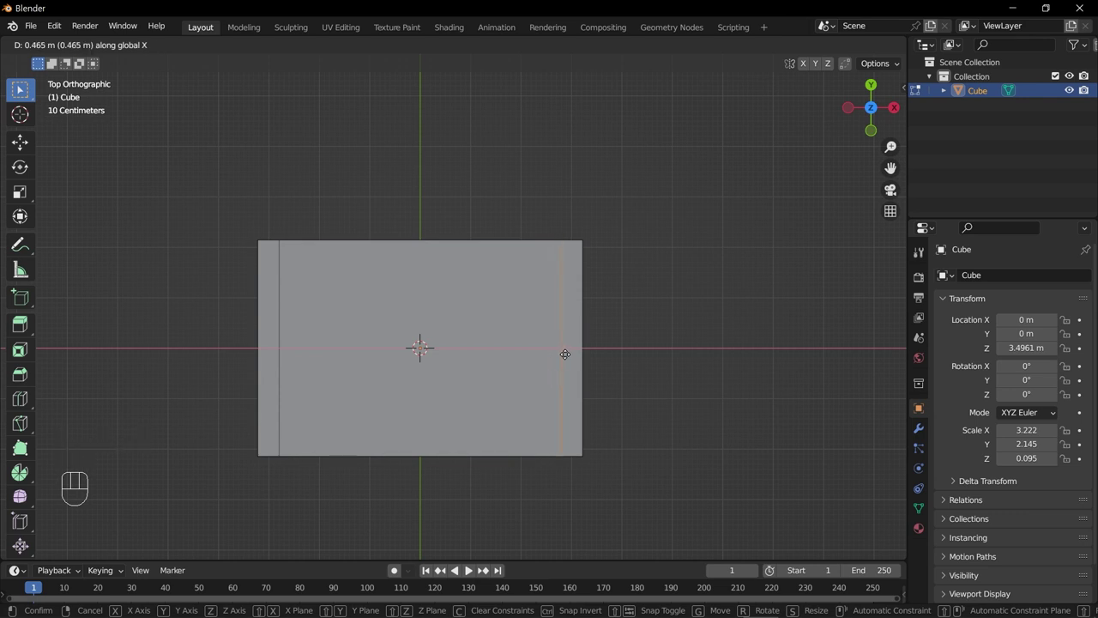
drag(454, 392, 375, 325)
key(ctrl+r)
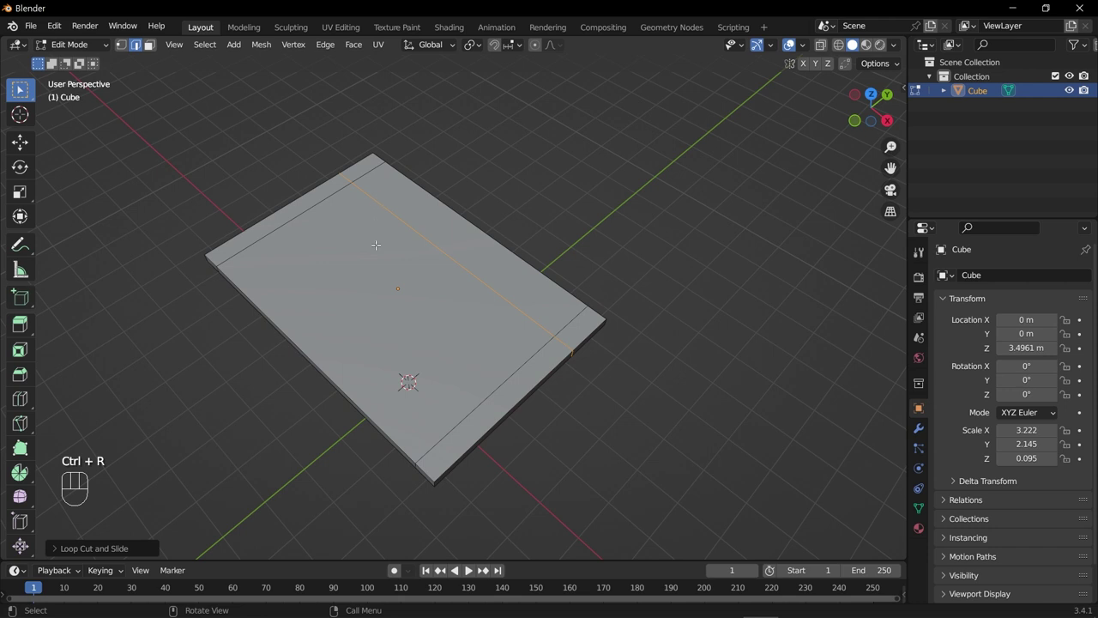
Add a lengthwise edge loop and slide it close to one long edge of the slab
key(KP_7)
key(g)
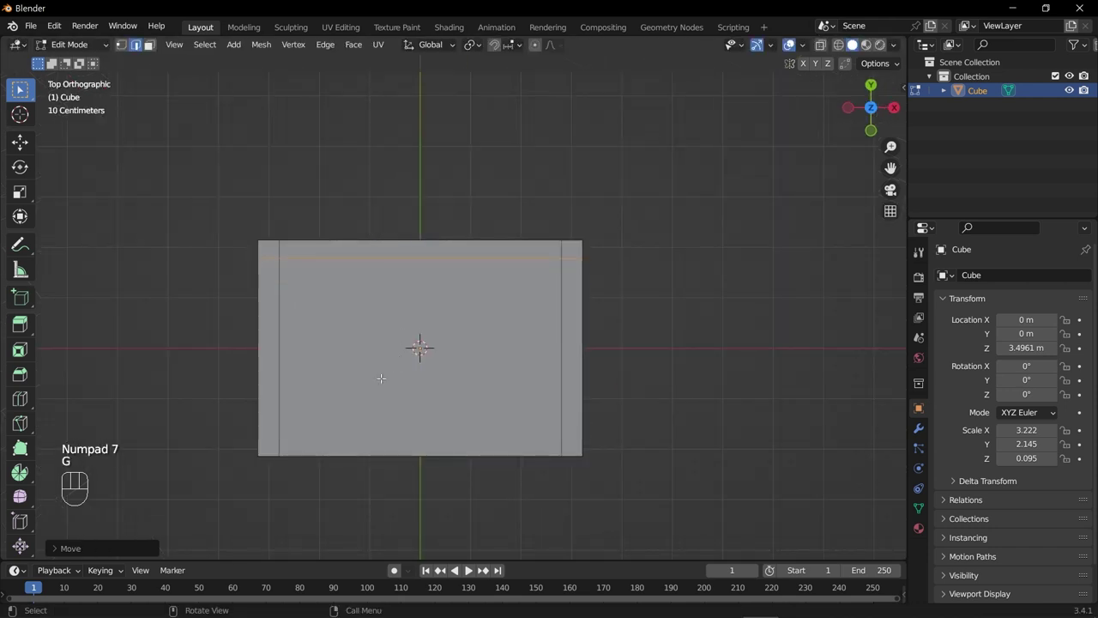
key(ctrl+r)
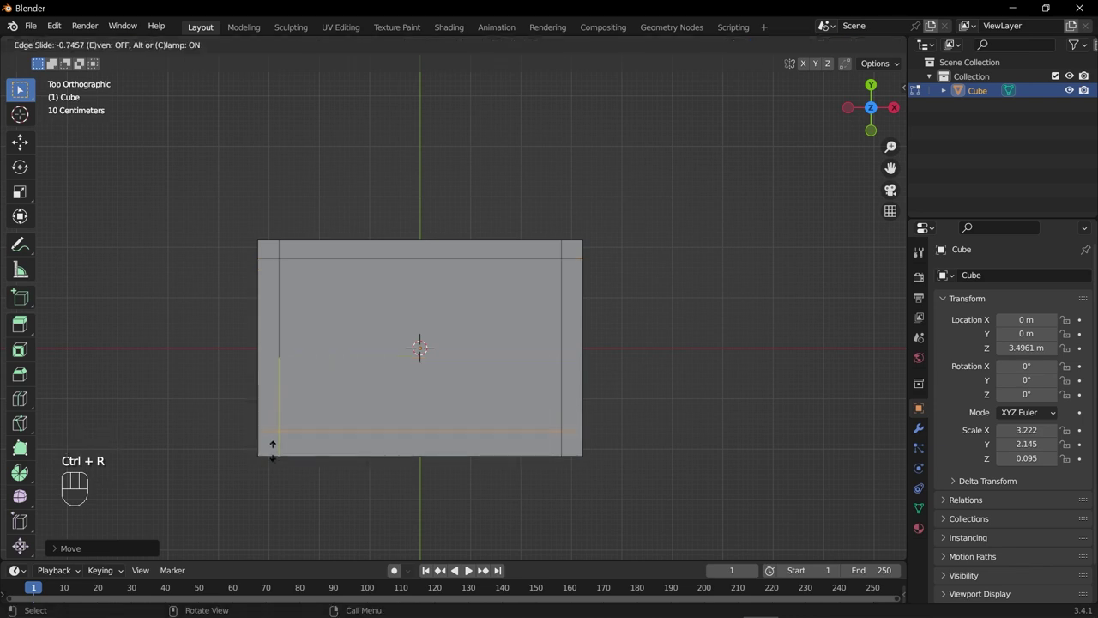
drag(418, 489, 448, 449)
drag(468, 448, 431, 448)
Add another lengthwise loop hugging the opposite long edge, completing the border
drag(304, 262, 298, 231)
drag(390, 390, 409, 246)
drag(422, 276, 374, 365)
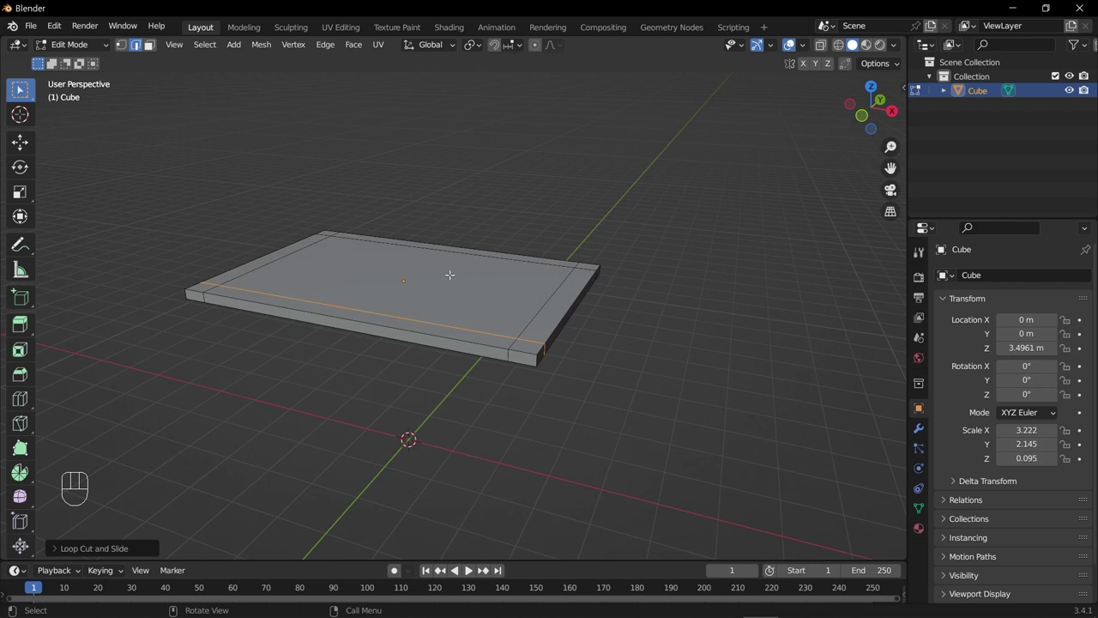
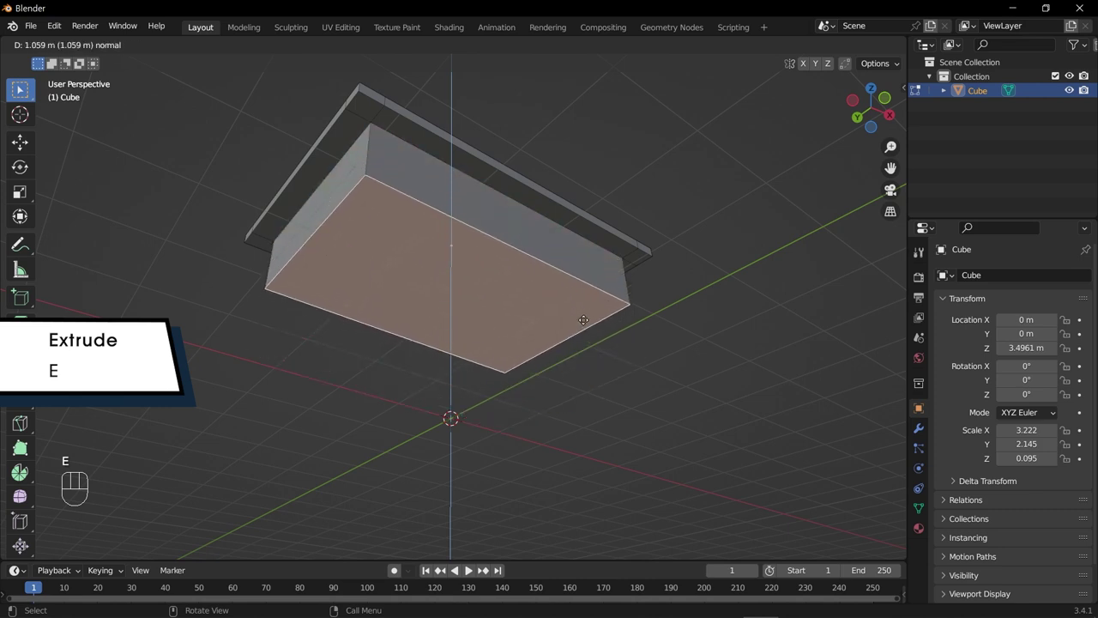
Extrude the slab's inner underside face about 1.06 m down into the apron box body
drag(527, 320, 351, 387)
scroll(up, 3)
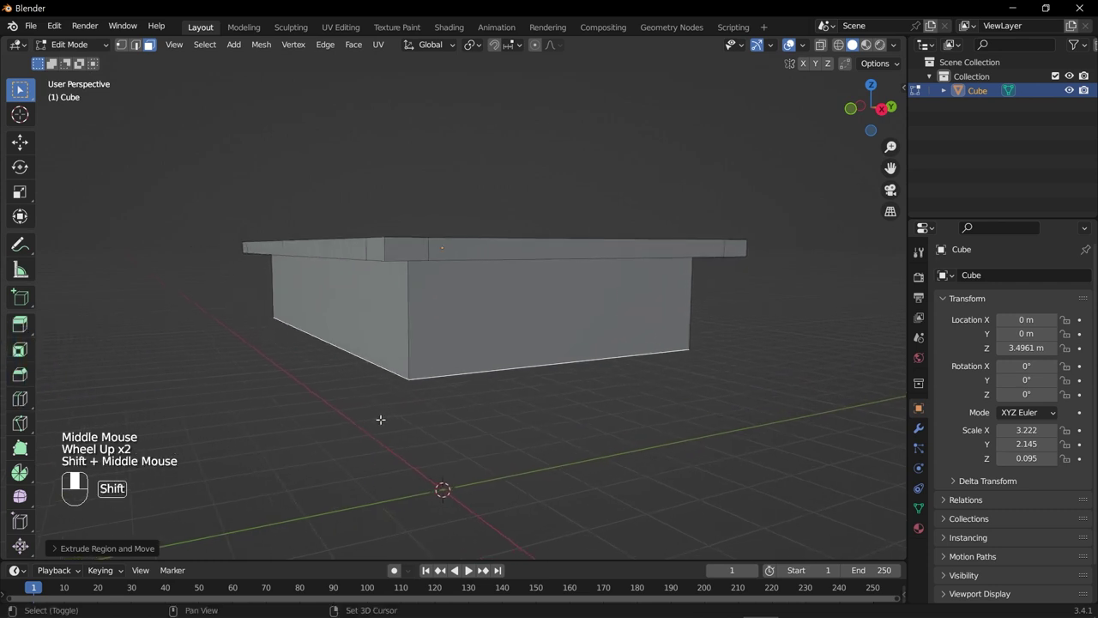
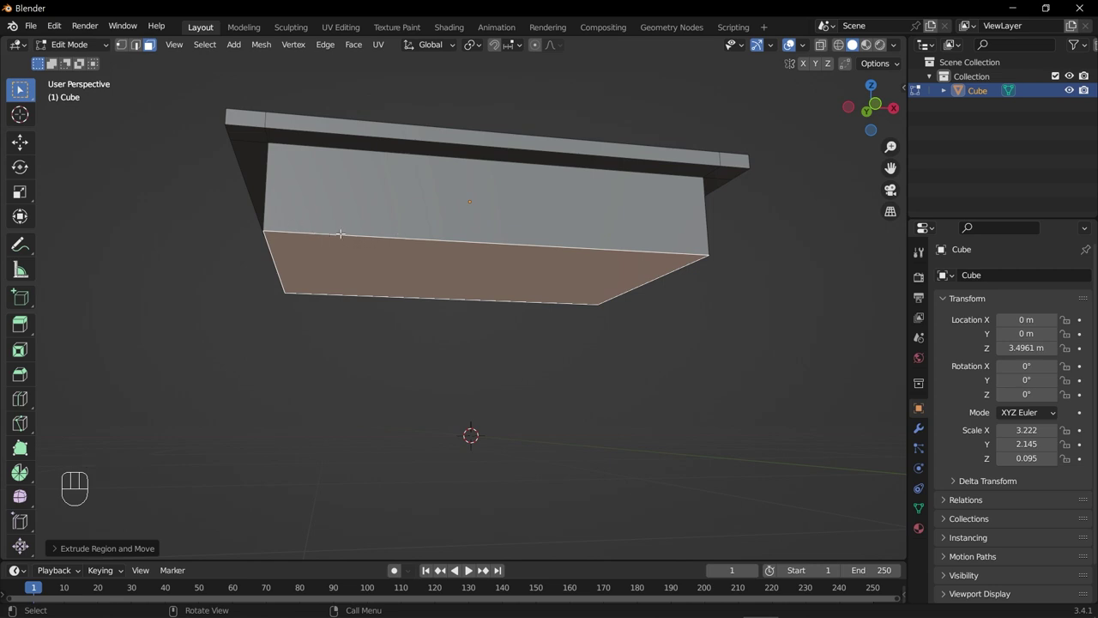
Cut edge loops across the box's underside near its two ends
key(ctrl+r)
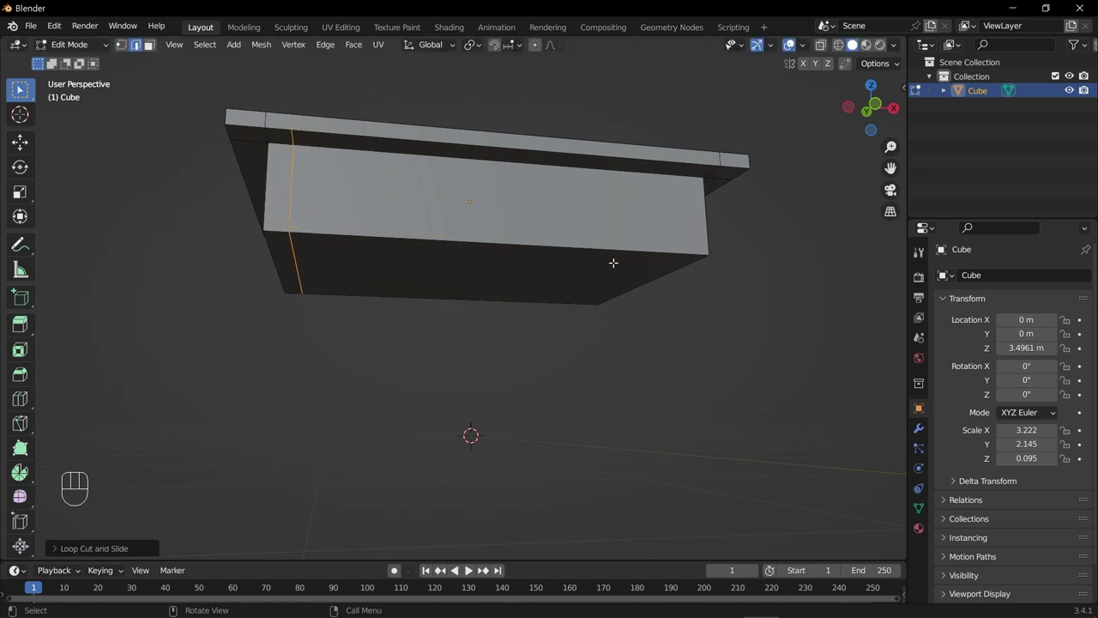
middle_click(615, 255)
key(ctrl+r)
drag(614, 276, 627, 239)
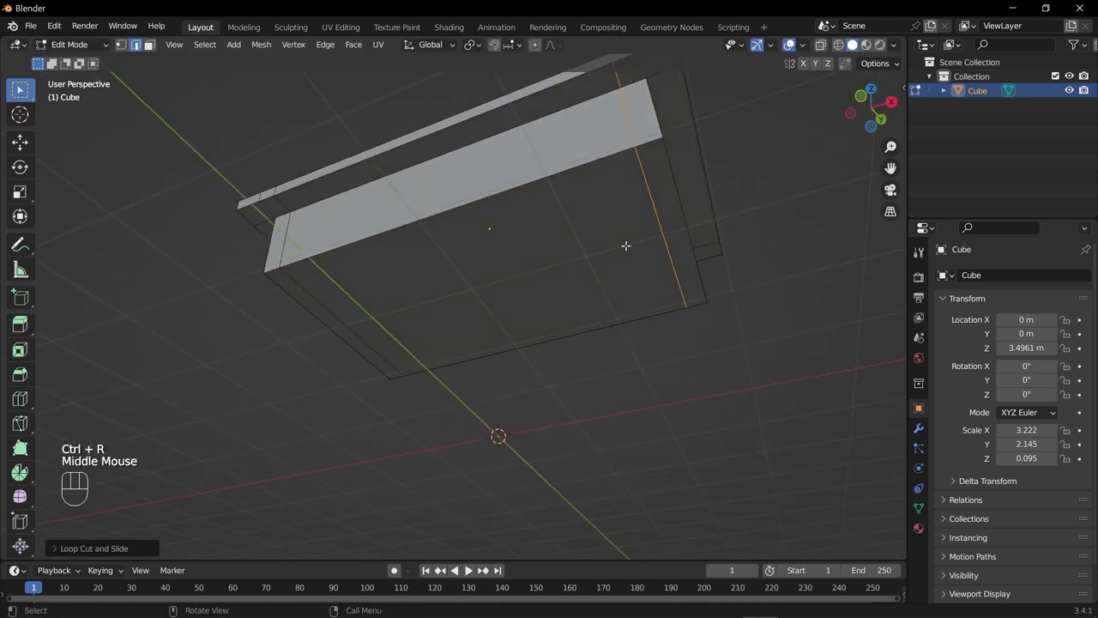
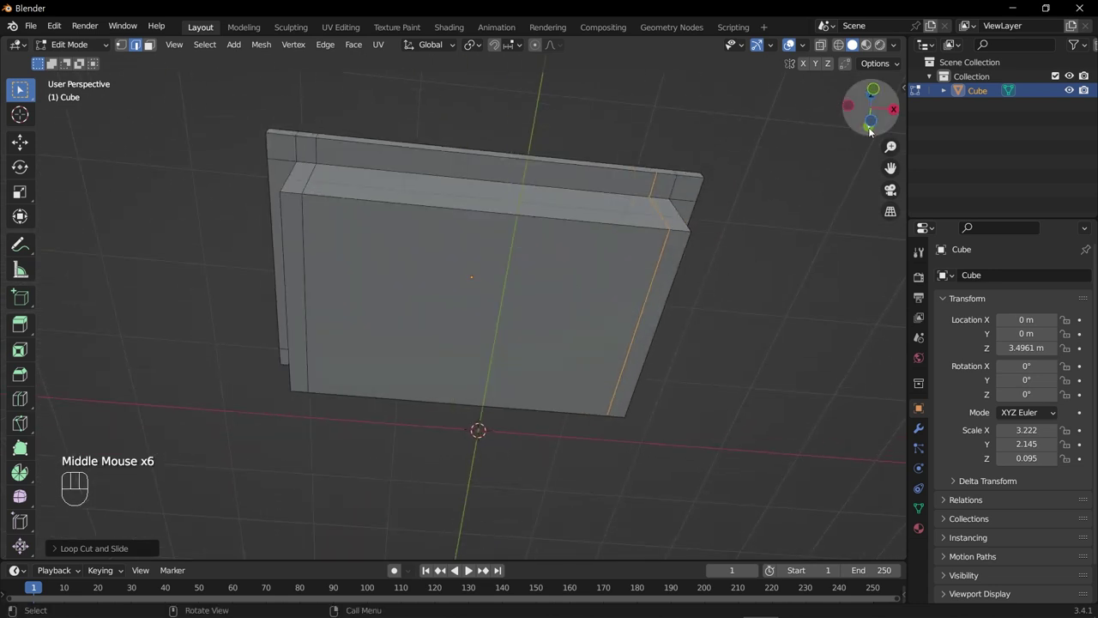
click(876, 122)
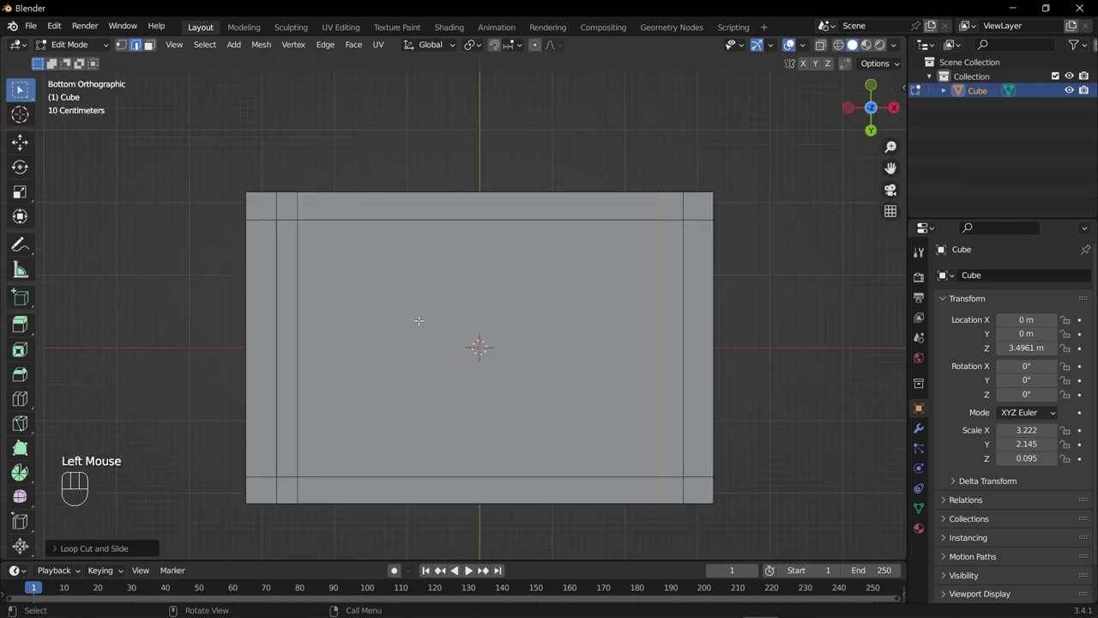
Cut loops near the underside's upper and lower edges, framing a narrow border of corner squares
key(ctrl+r)
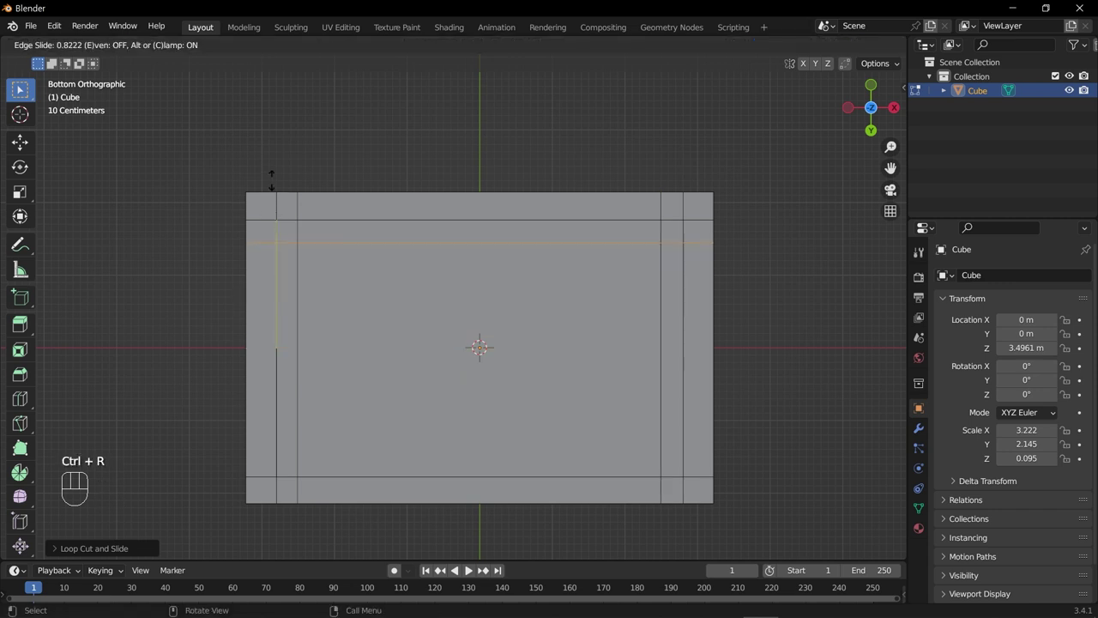
key(ctrl+r)
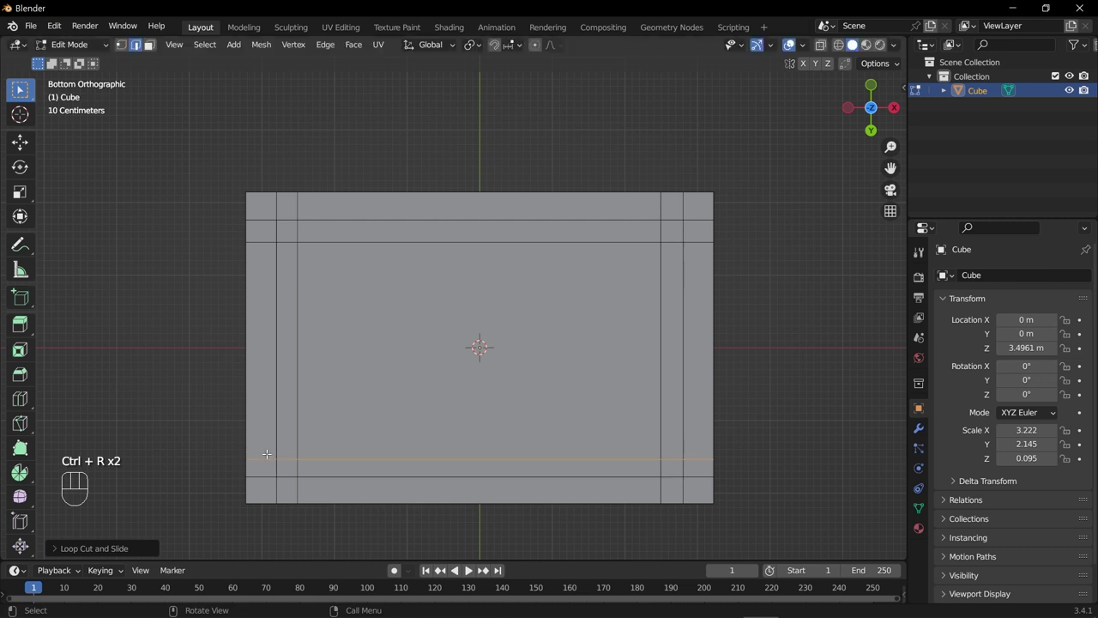
drag(368, 375, 322, 476)
drag(433, 301, 486, 247)
drag(445, 308, 469, 274)
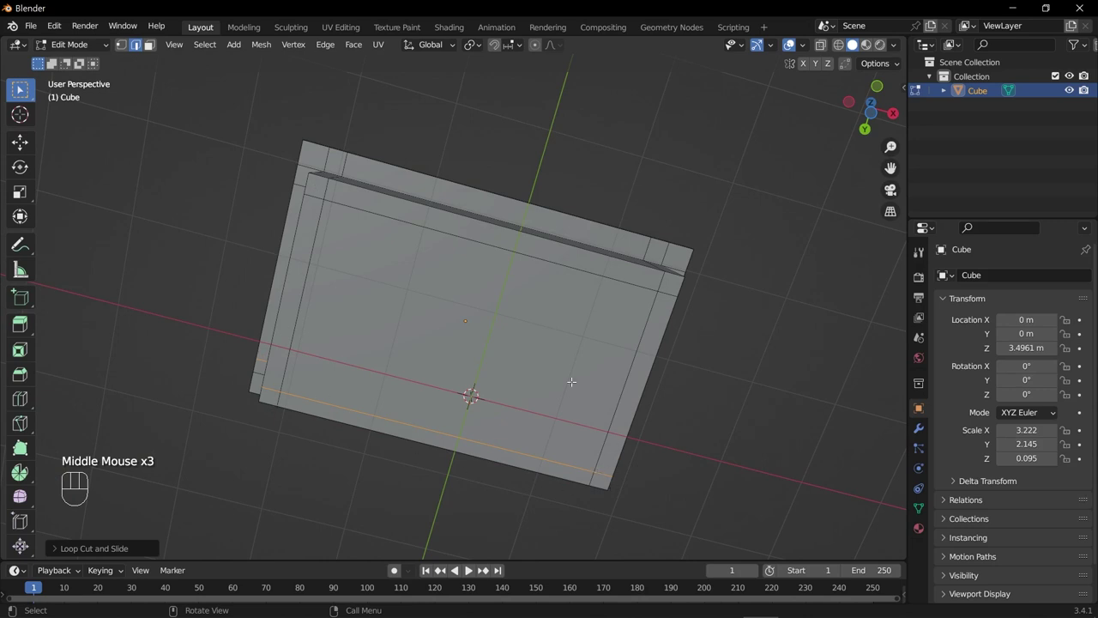
drag(523, 382, 508, 326)
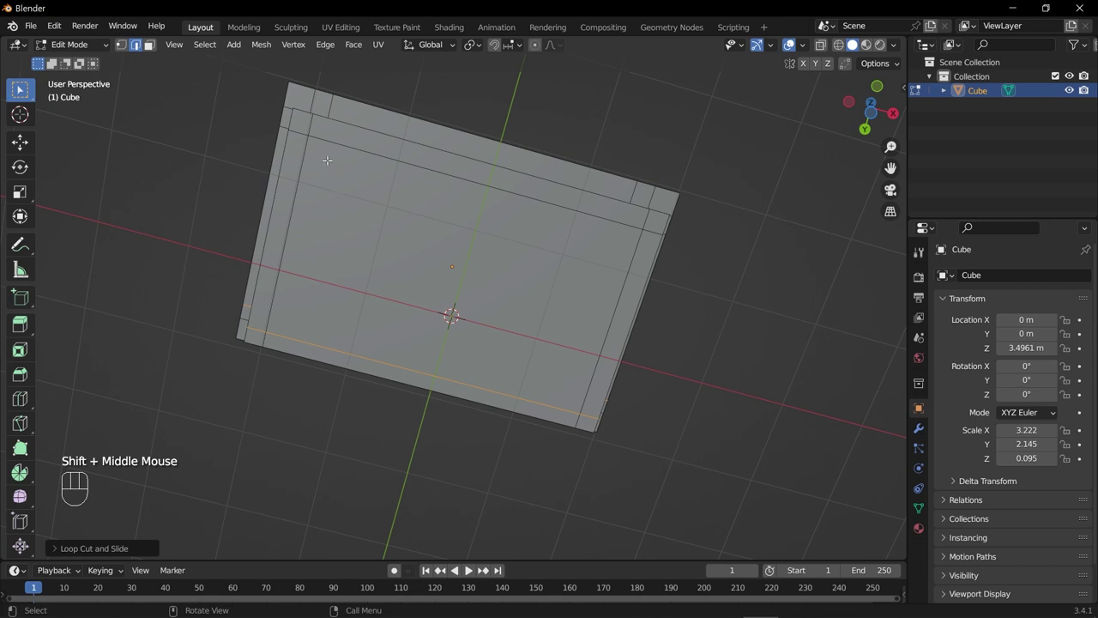
In face select, pick the four small corner squares on the box's underside
key(3)
click(304, 116)
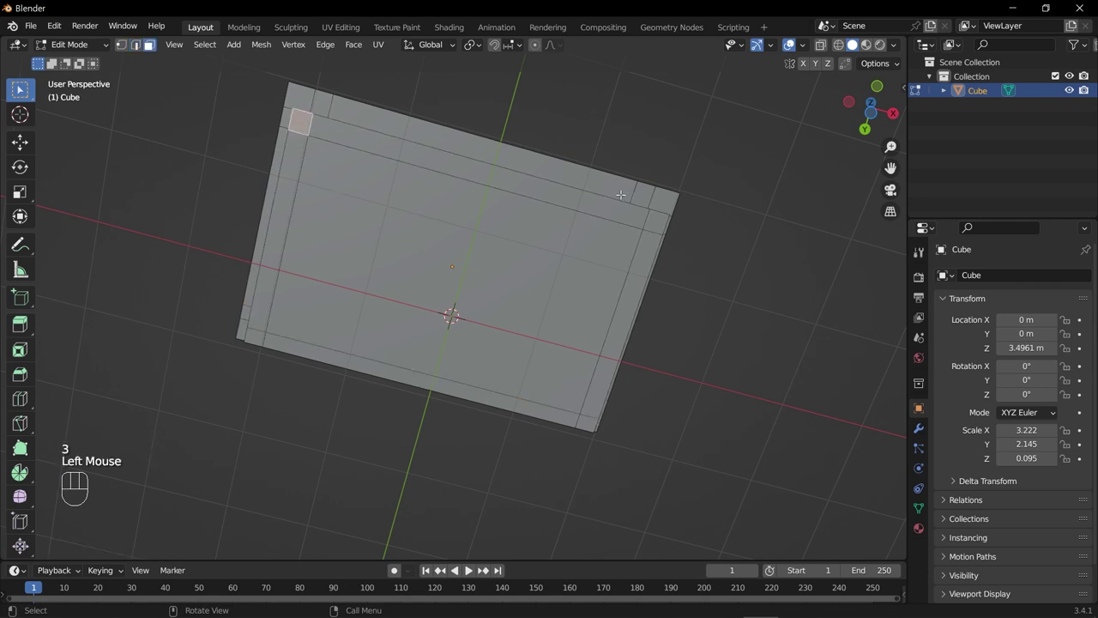
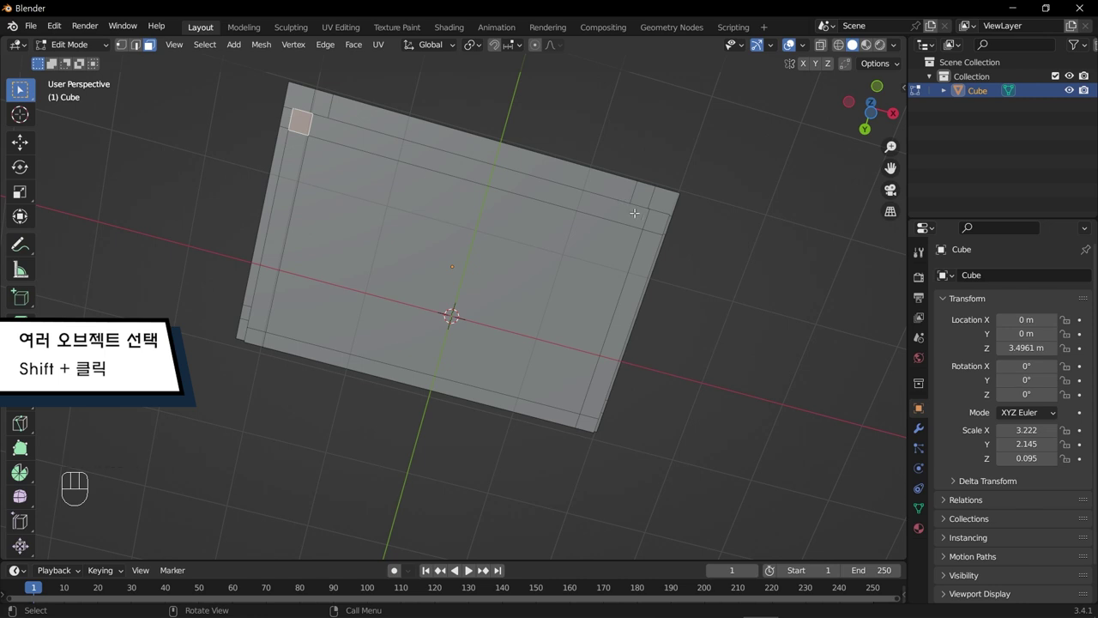
click(660, 216)
click(586, 414)
click(253, 331)
Extrude the four corner faces about 2.6 m downward into table legs
drag(462, 296, 533, 433)
middle_click(548, 431)
drag(571, 430, 637, 415)
drag(576, 422, 420, 404)
key(e)
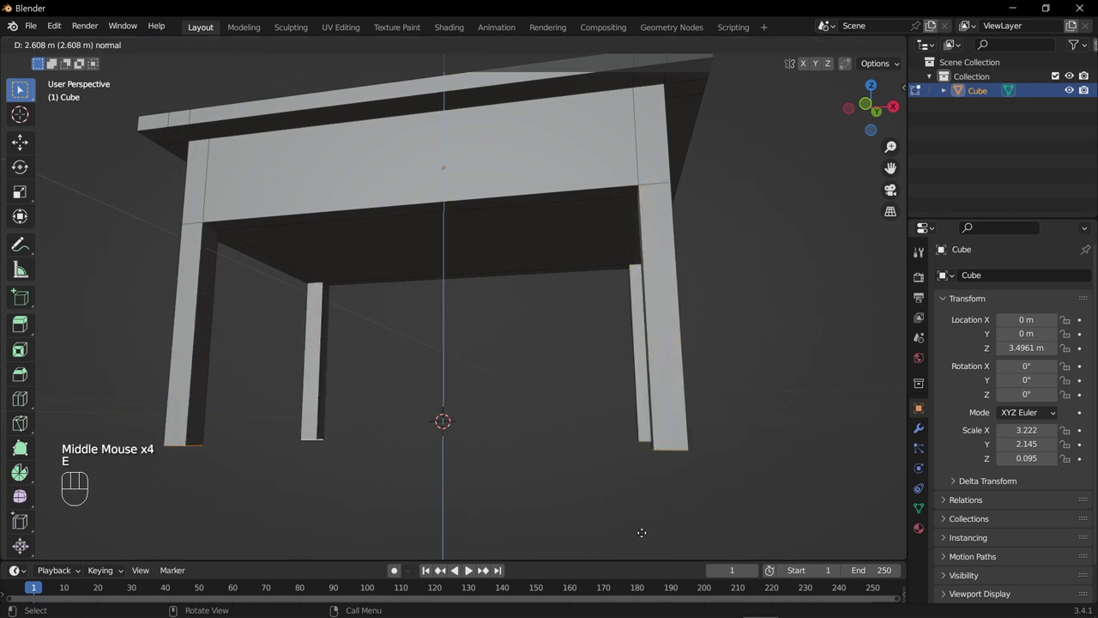
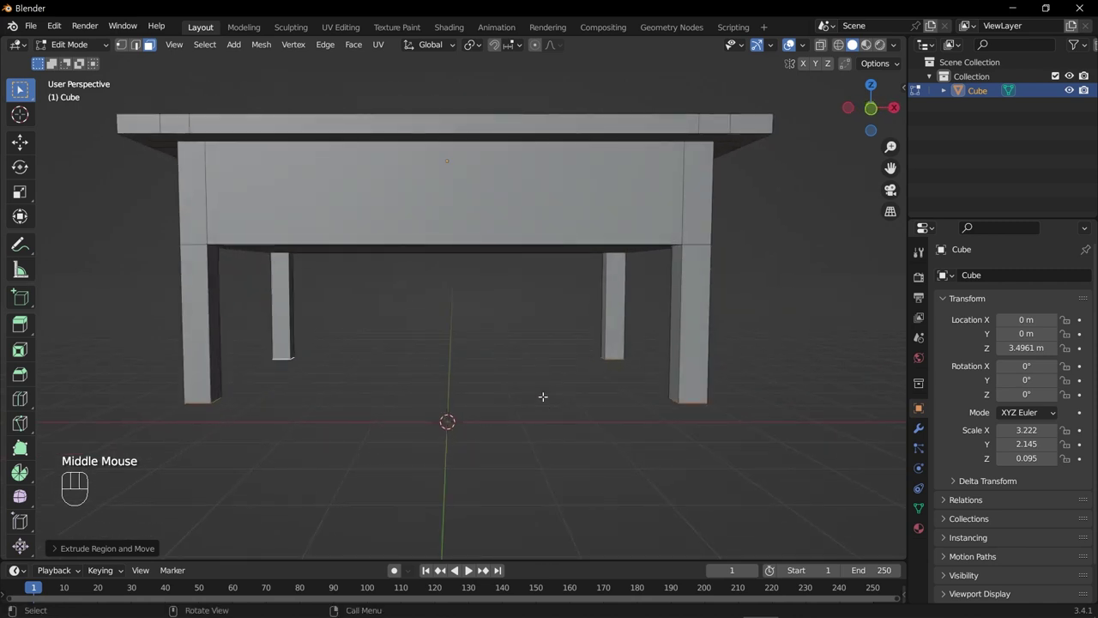
In front view, move the leg end faces down along Z to reach the grid floor
key(KP_1)
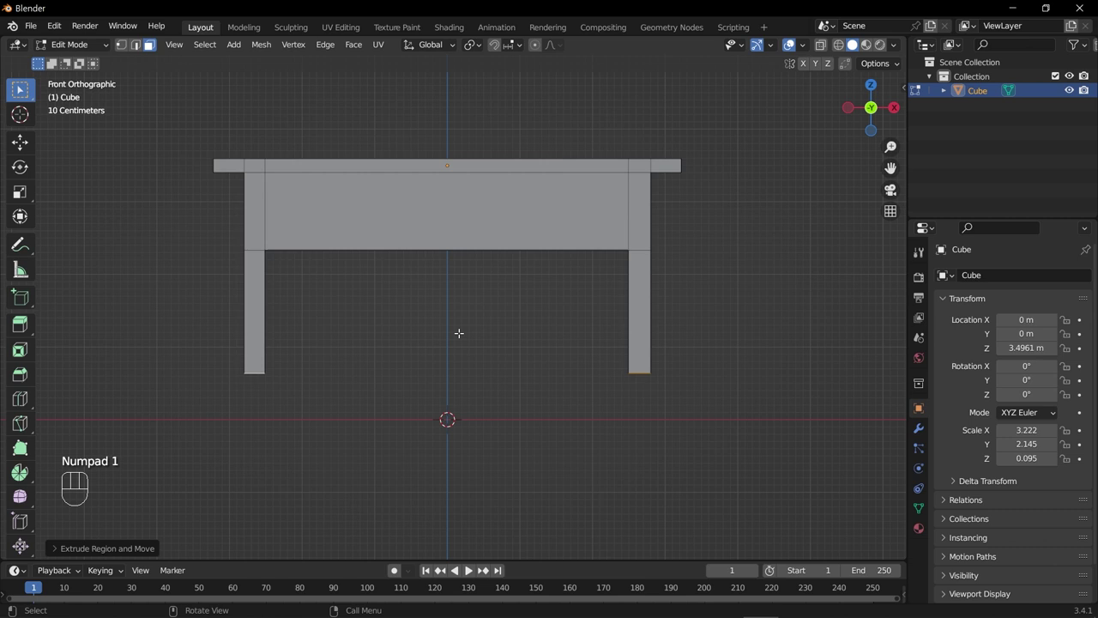
key(g)
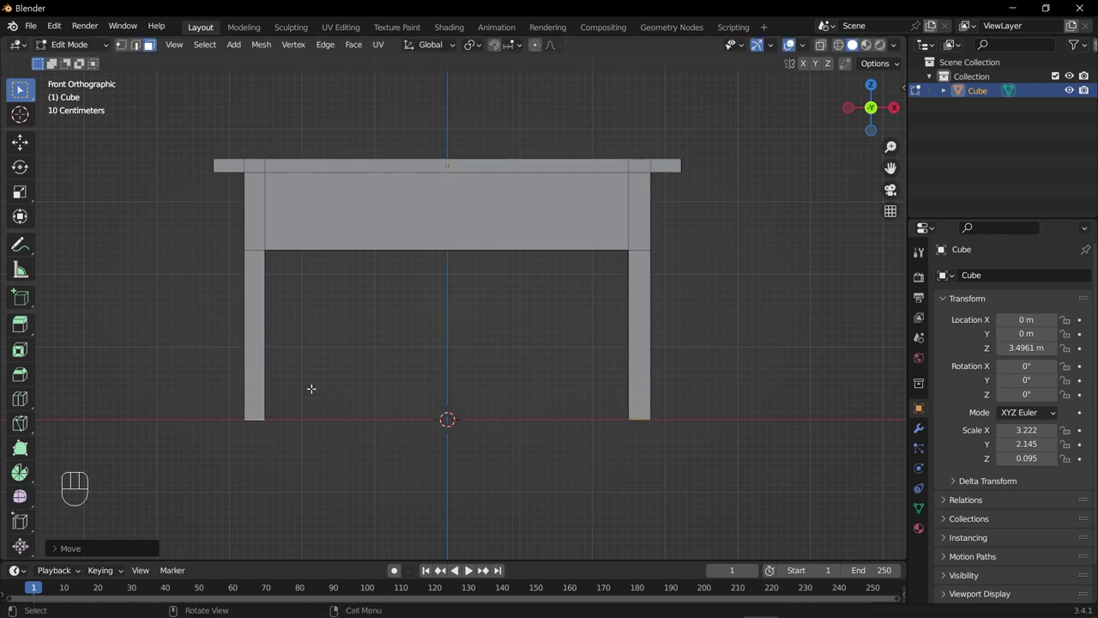
Orbit and pan around the table to inspect the underside corner squares of the apron box
drag(392, 361, 323, 393)
scroll(down, 3)
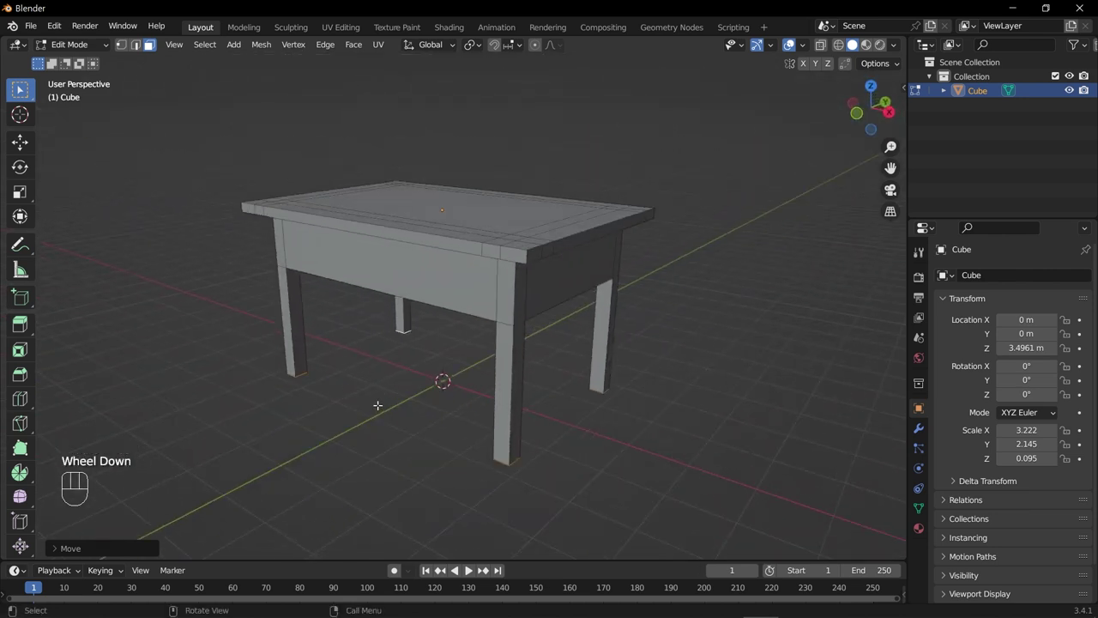
drag(381, 434, 426, 399)
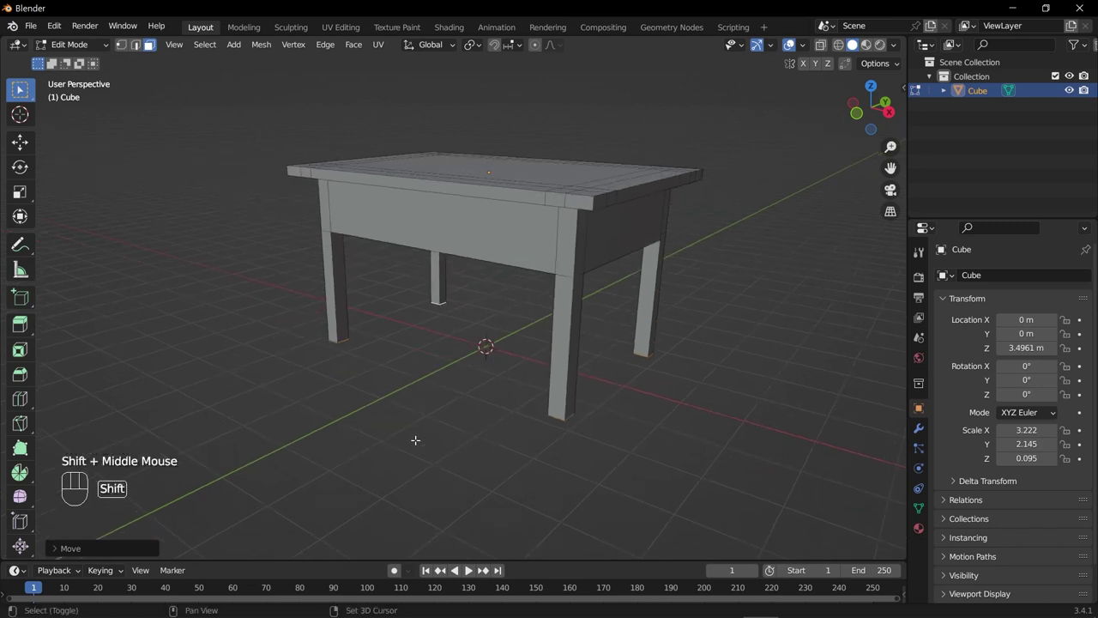
drag(421, 373, 378, 415)
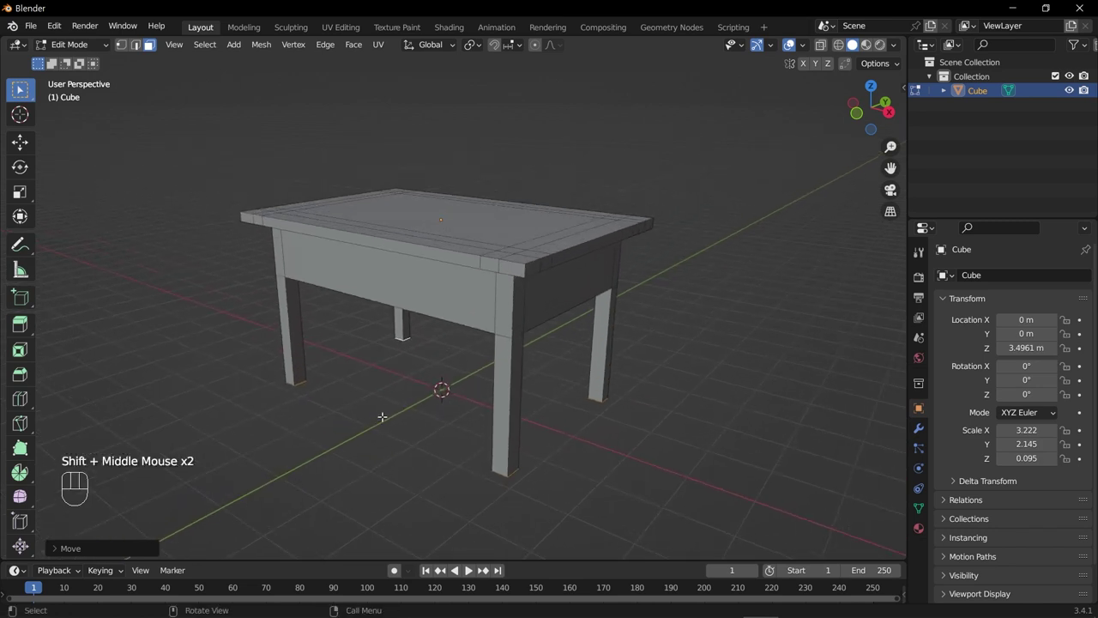
drag(385, 406, 409, 379)
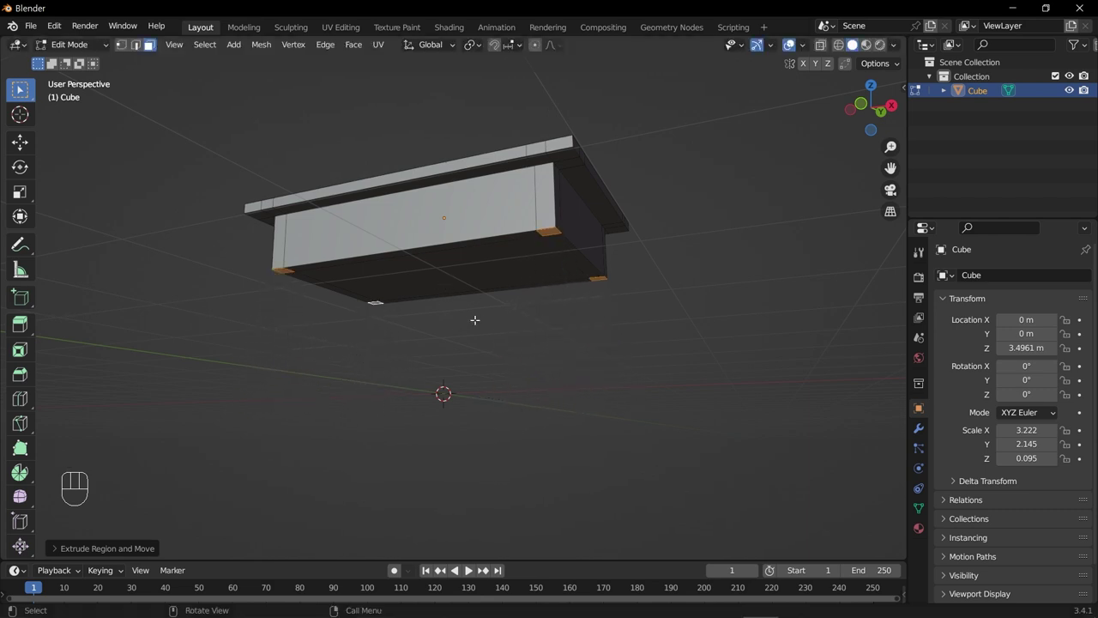
Extrude the corner squares down into legs and try a loop cut across them
drag(468, 313, 427, 328)
scroll(up, 3)
scroll(up, 3)
middle_click(74, 437)
middle_click(77, 433)
scroll(up, 3)
scroll(down, 3)
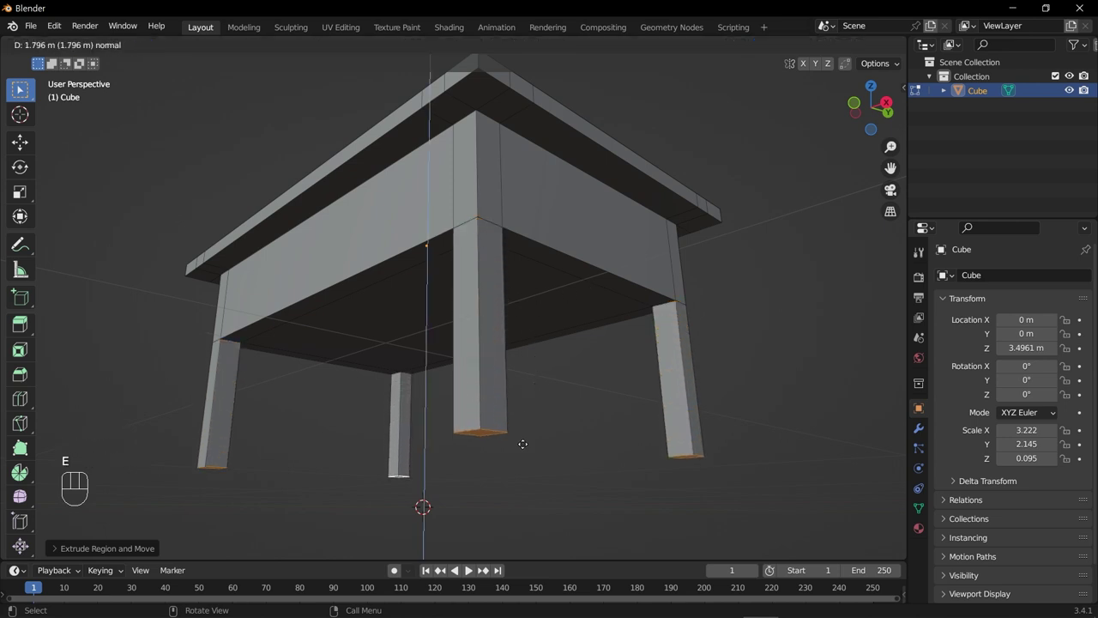
scroll(up, 3)
scroll(down, 3)
key(2)
click(76, 422)
click(76, 422)
key(g)
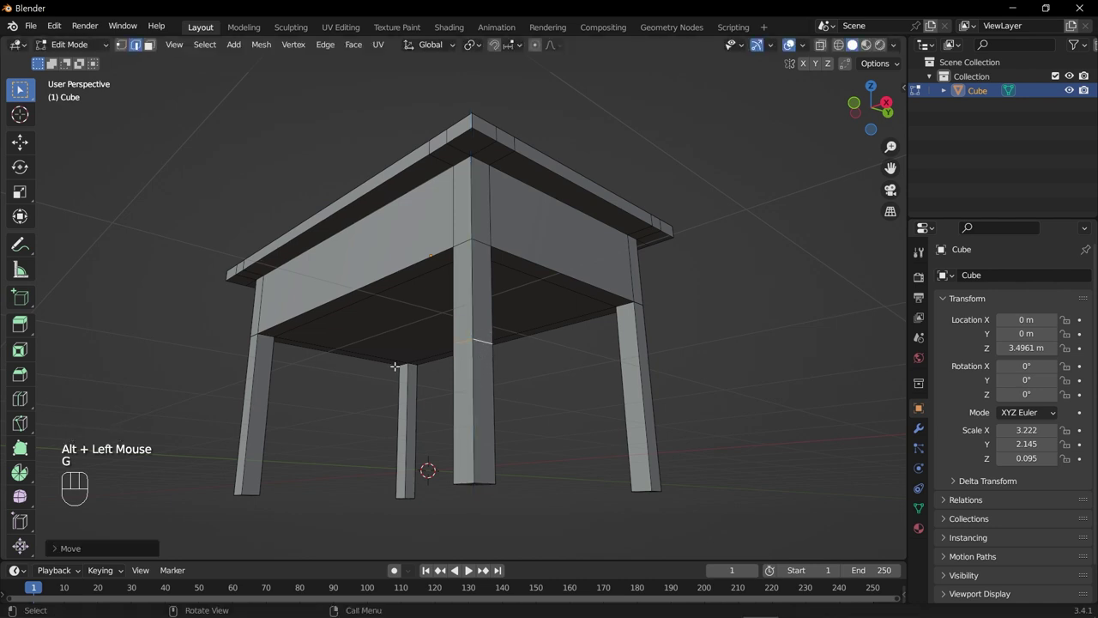
Move the leg bottom ends along Z, then undo the leg extrusion entirely
drag(275, 353, 351, 360)
drag(331, 373, 411, 370)
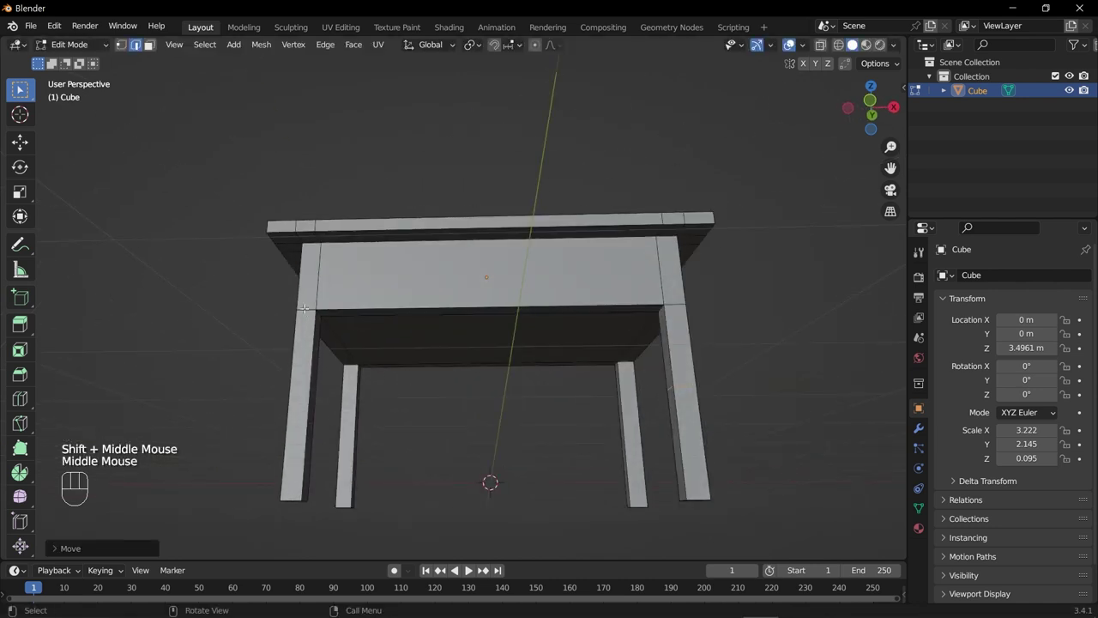
click(310, 301)
key(g)
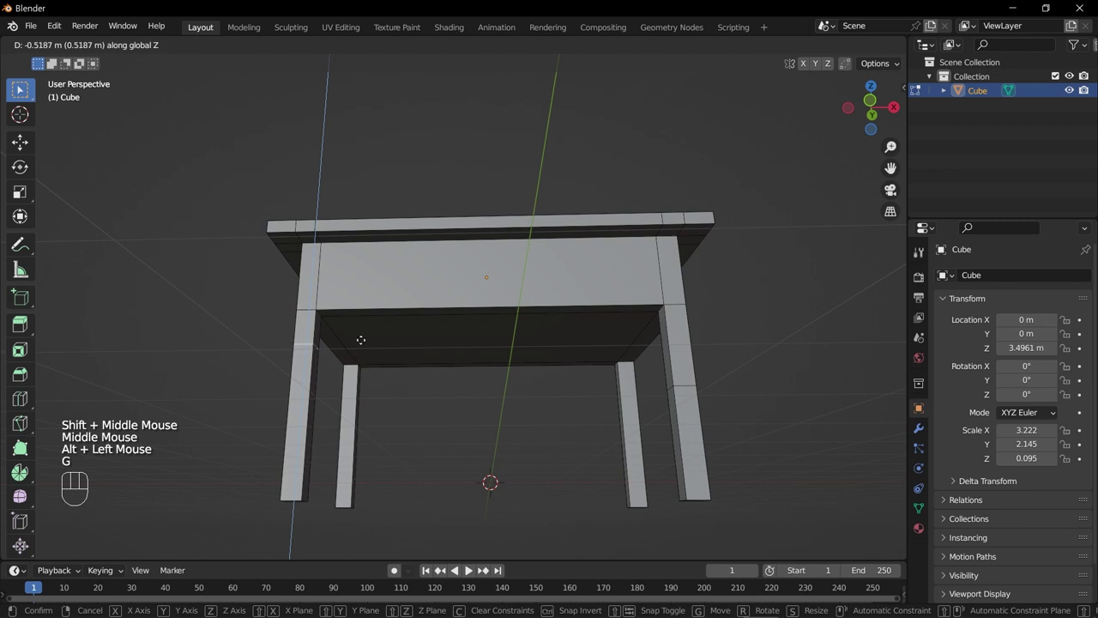
key(ctrl+z)
key(ctrl+z)
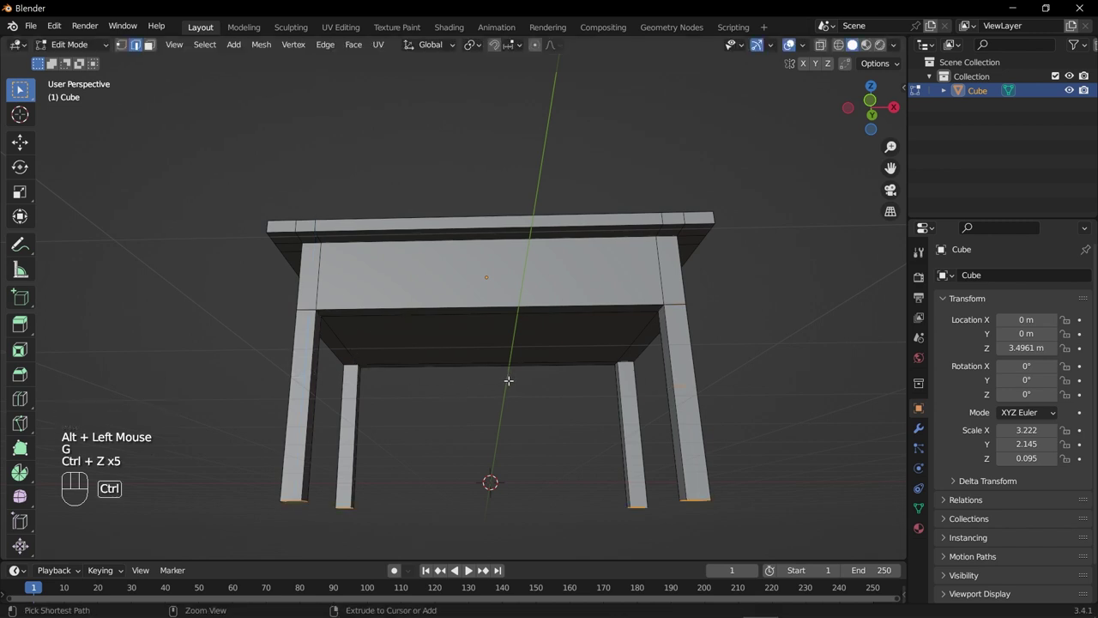
key(g)
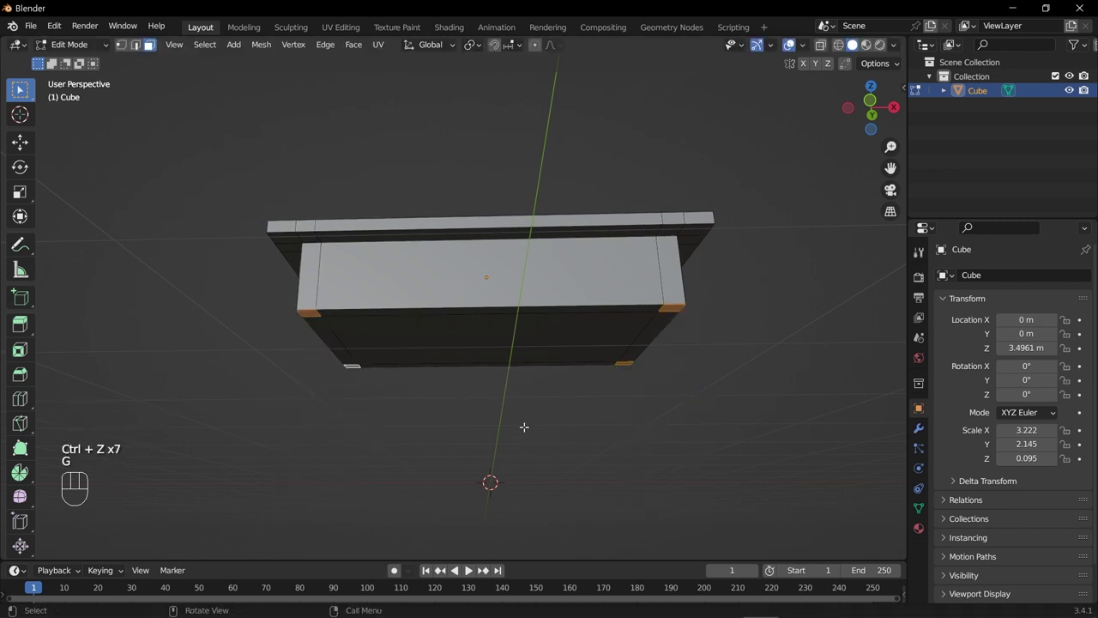
key(g)
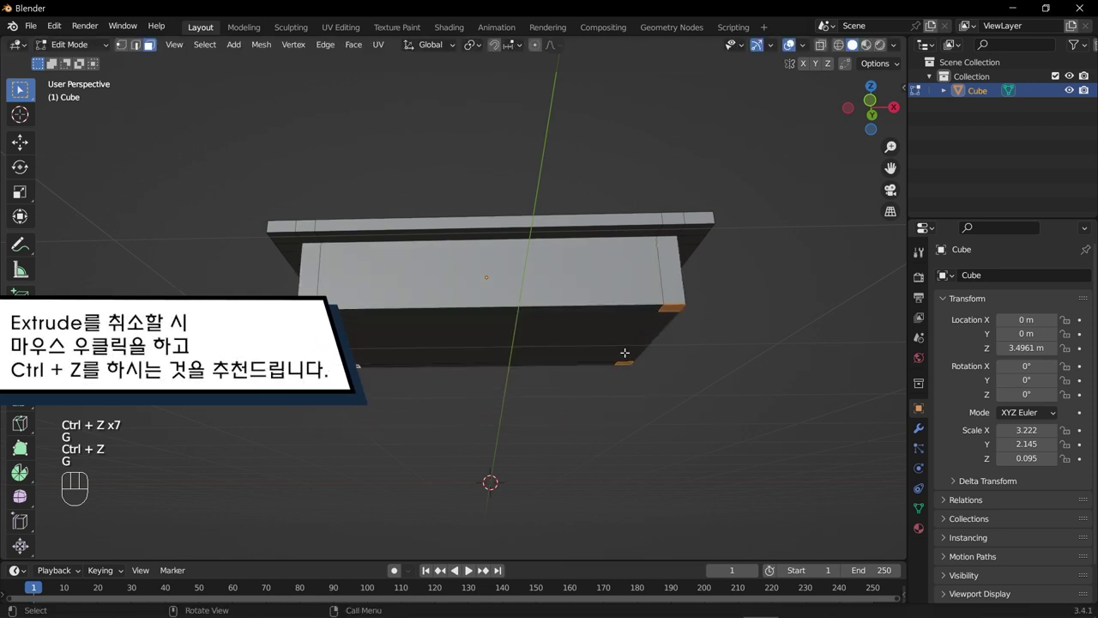
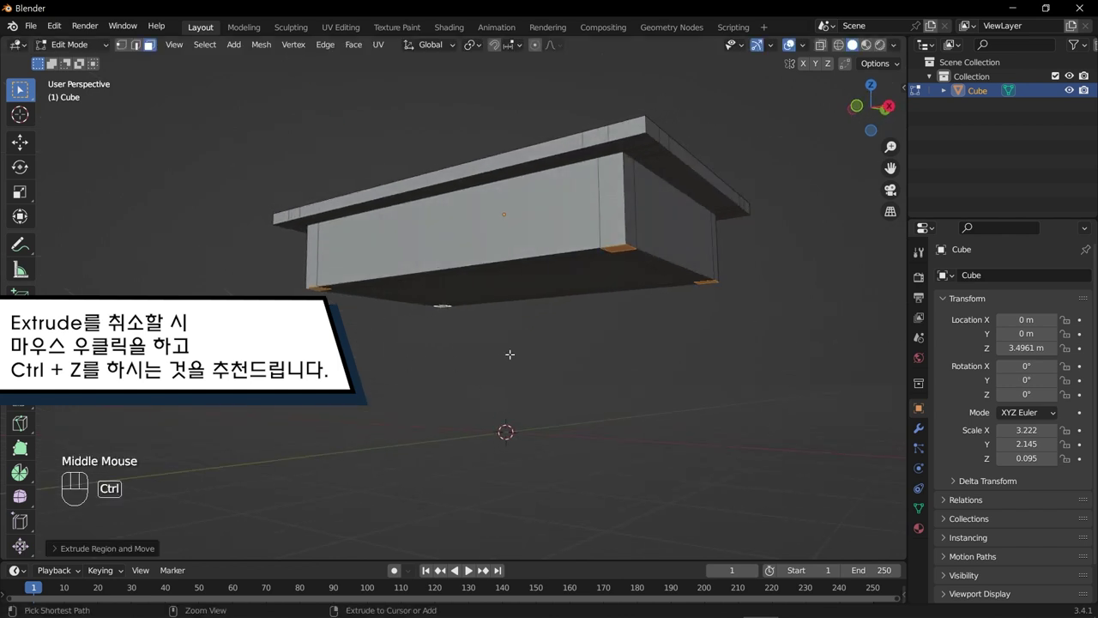
Extrude four new legs about 0.78 m straight down along the vertical axis
key(ctrl+z)
drag(464, 360, 483, 371)
key(g)
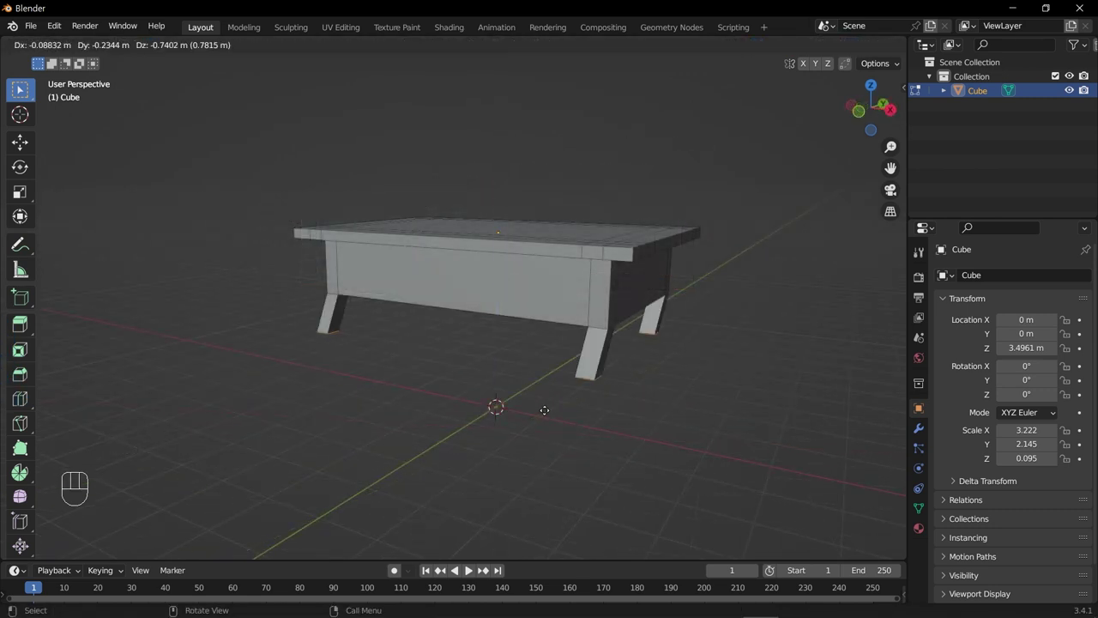
View the table straight from the front with Numpad 1
key(KP_1)
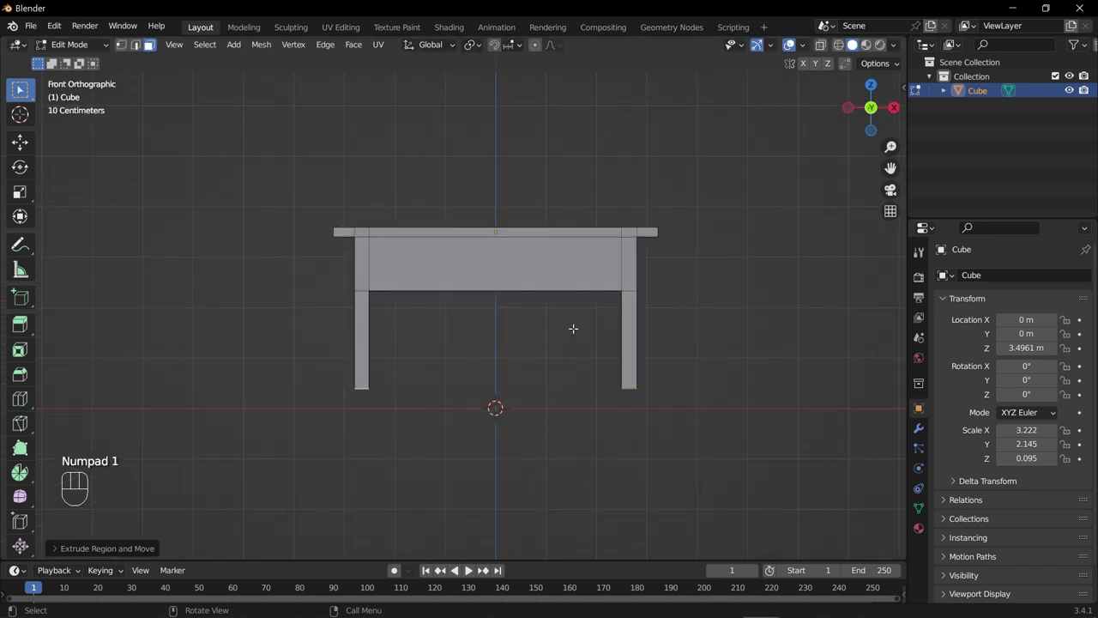
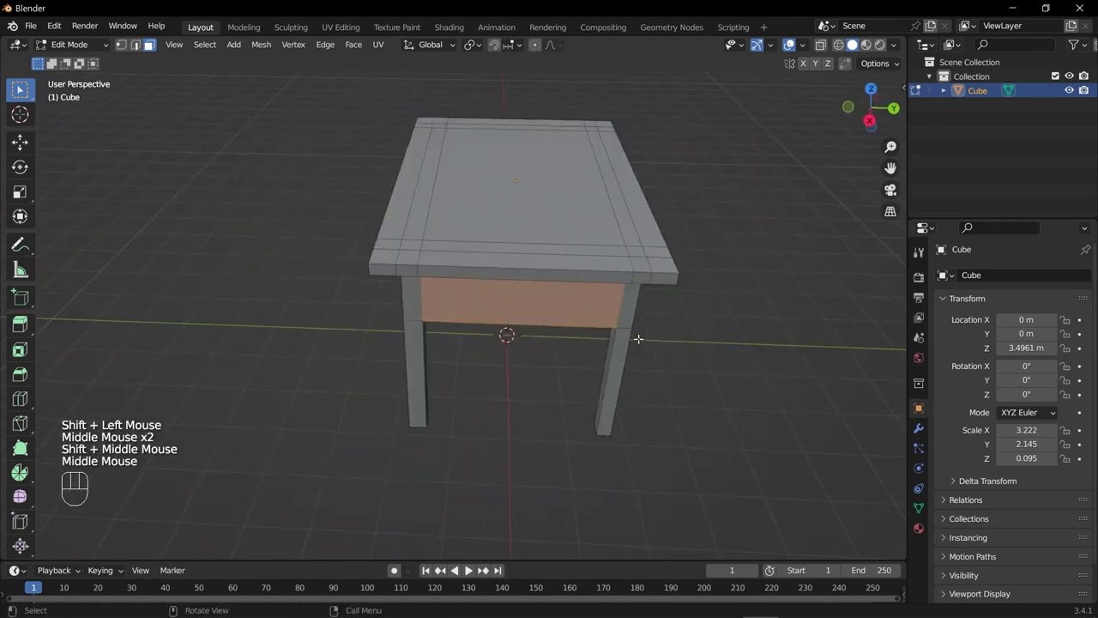
Extrude the front apron face along its normal, then undo it
key(e)
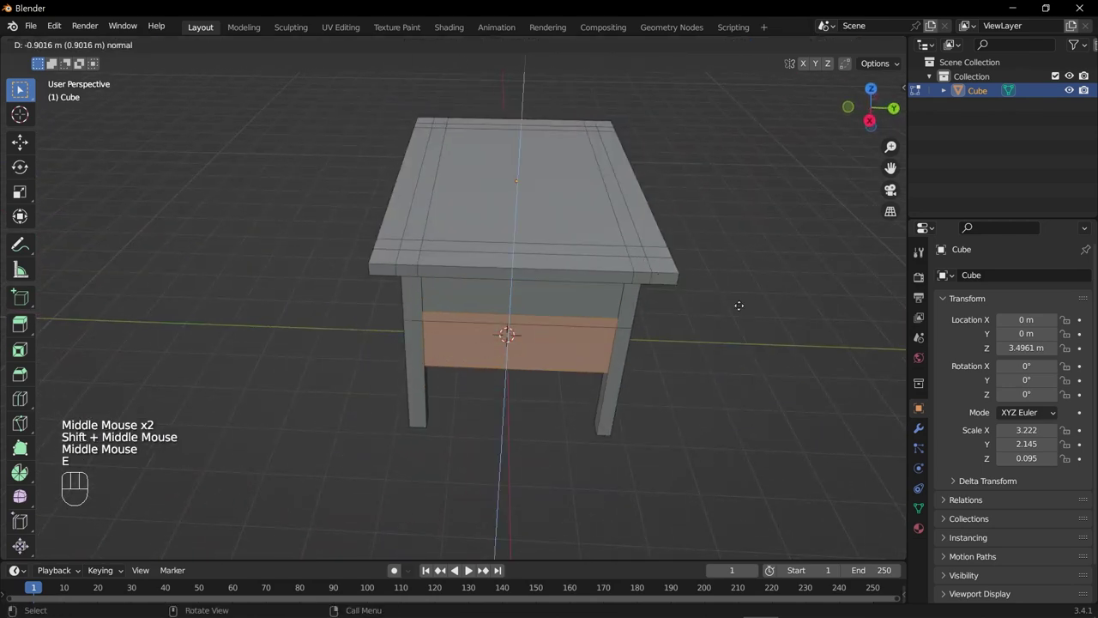
drag(572, 342, 421, 309)
key(ctrl+z)
Orbit around the table until two apron sides are in view for the side extrusion
drag(399, 295, 588, 327)
drag(602, 272, 535, 332)
drag(570, 372, 485, 340)
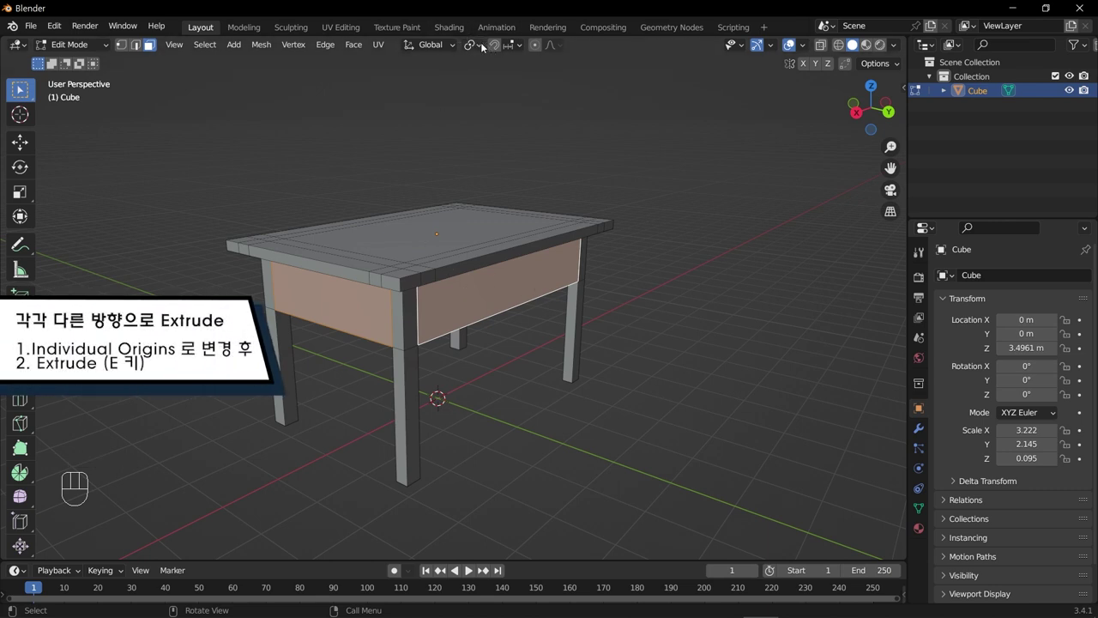
drag(477, 47, 493, 85)
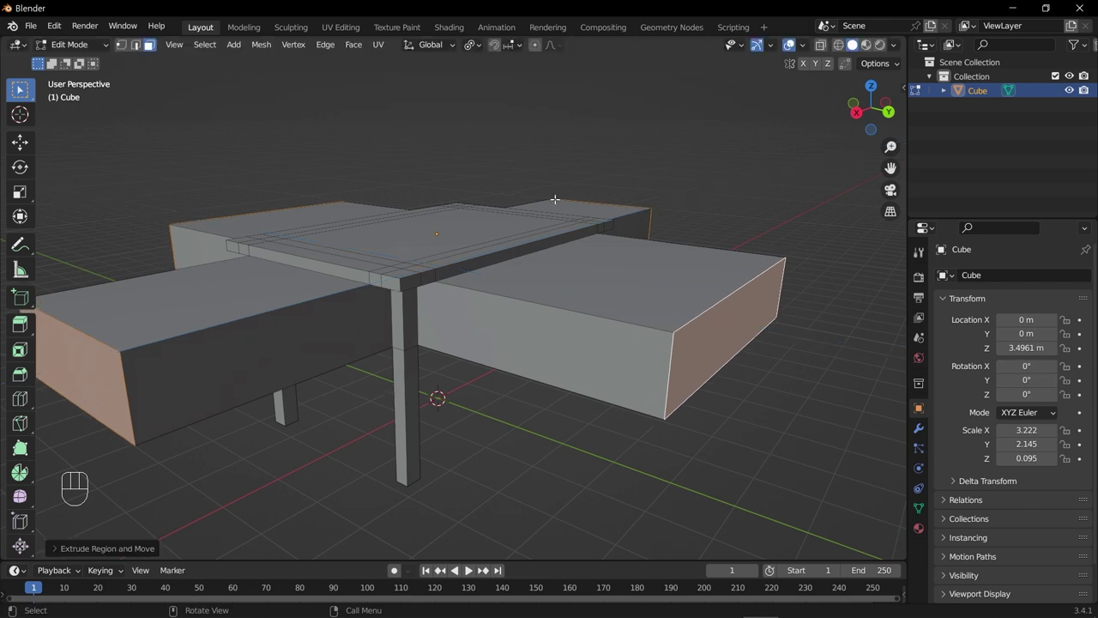
Undo the oversized 3.46 m side extrusion so the apron panels sit flush again
drag(424, 303, 516, 313)
drag(452, 344, 659, 343)
drag(520, 376, 606, 357)
key(ctrl+z)
drag(359, 365, 428, 364)
key(ctrl+z)
Orbit around the table to inspect the flush side panels between the legs
drag(330, 317, 419, 298)
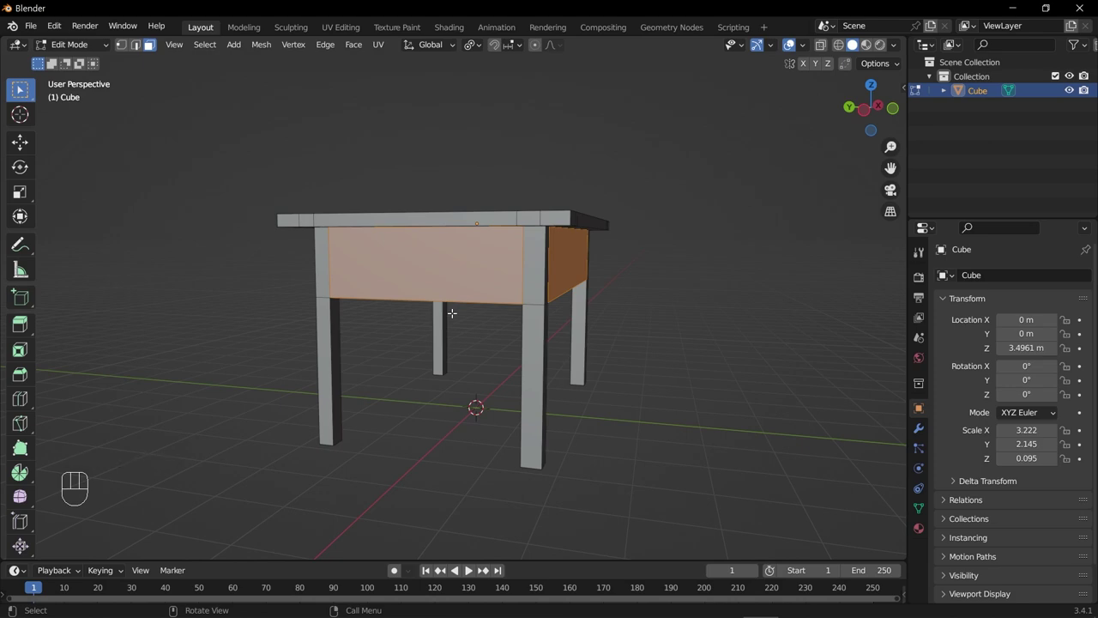
drag(455, 312, 414, 331)
drag(432, 368, 440, 336)
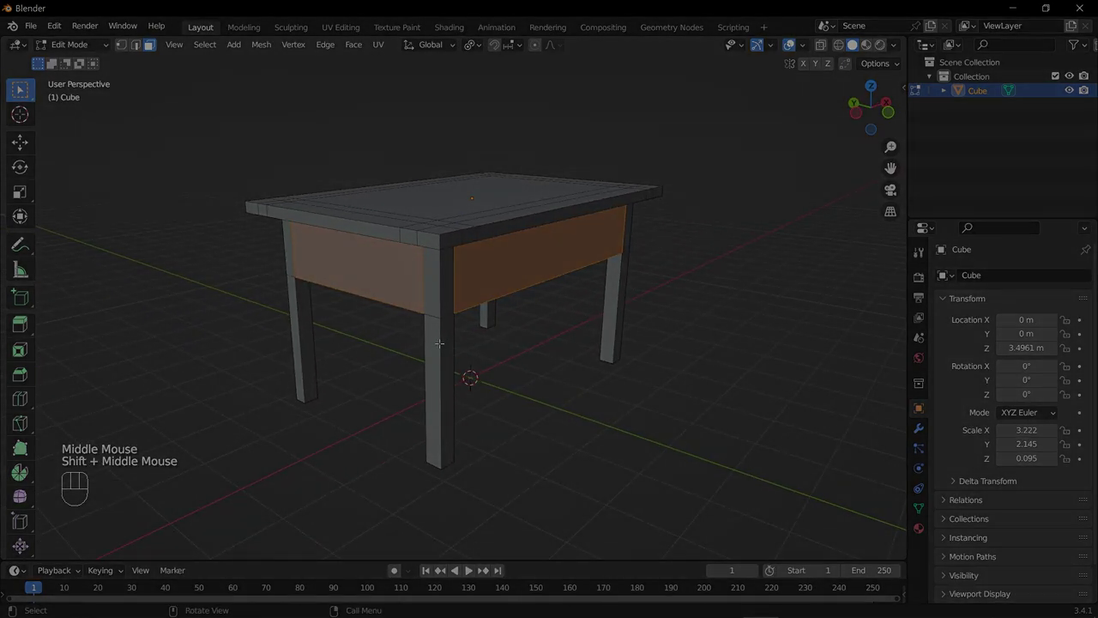